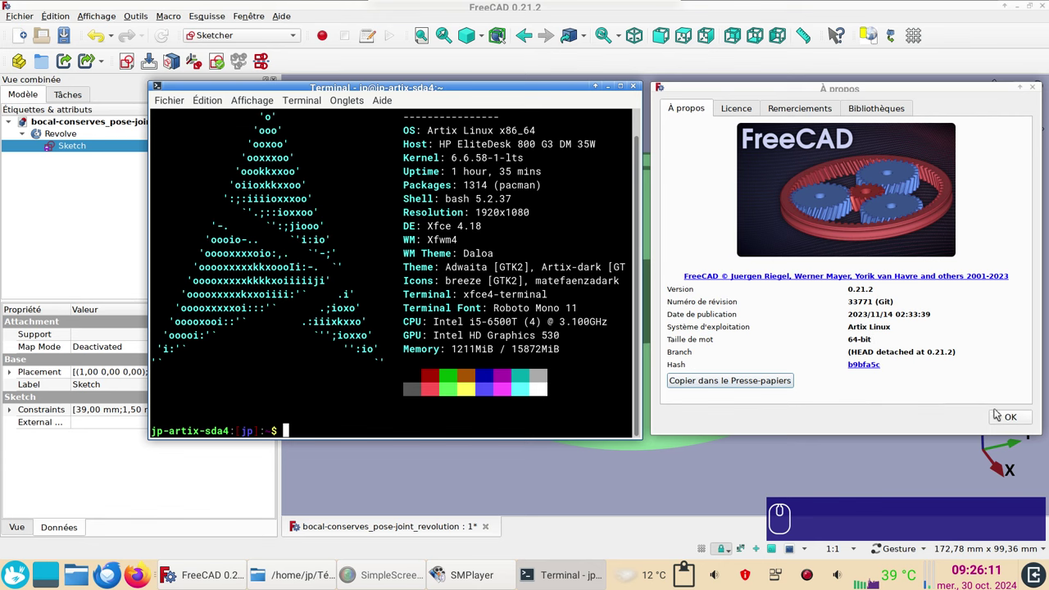
Orbit the revolved jar lid to inspect it from above and its underside
middle_click(1009, 423)
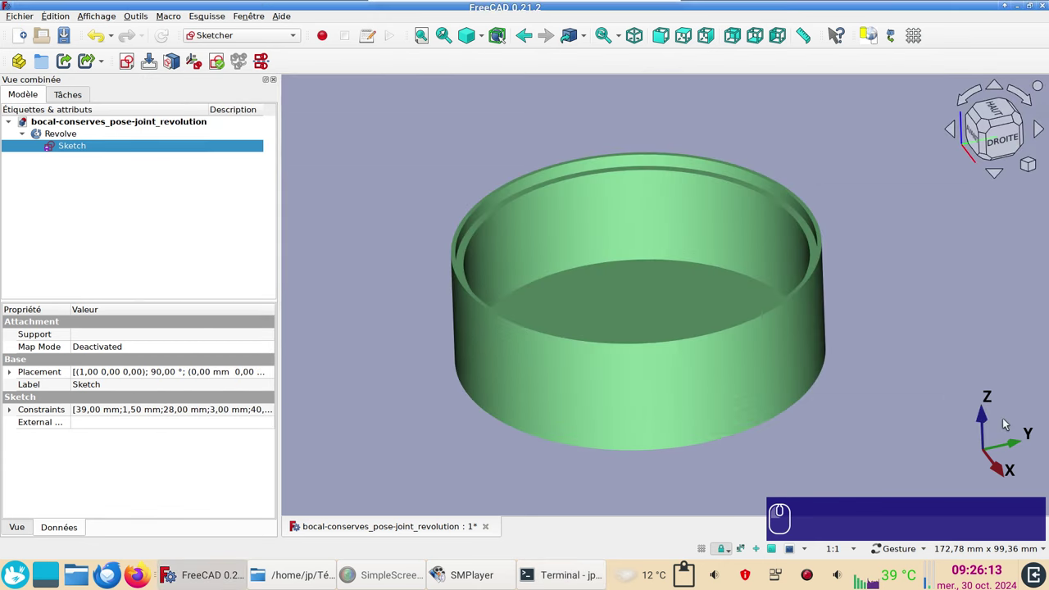
click(1008, 420)
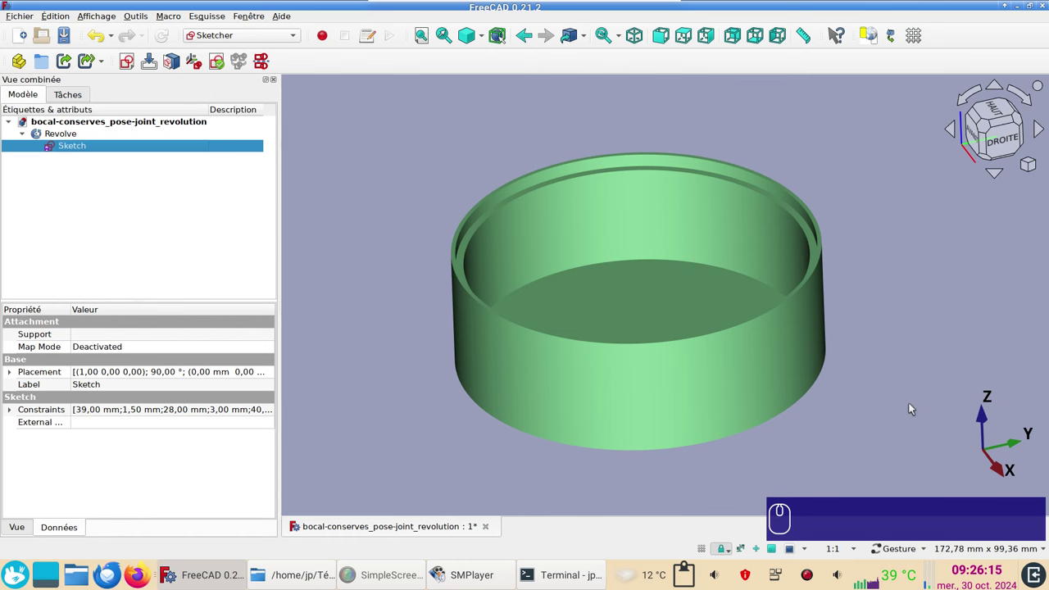
middle_click(867, 426)
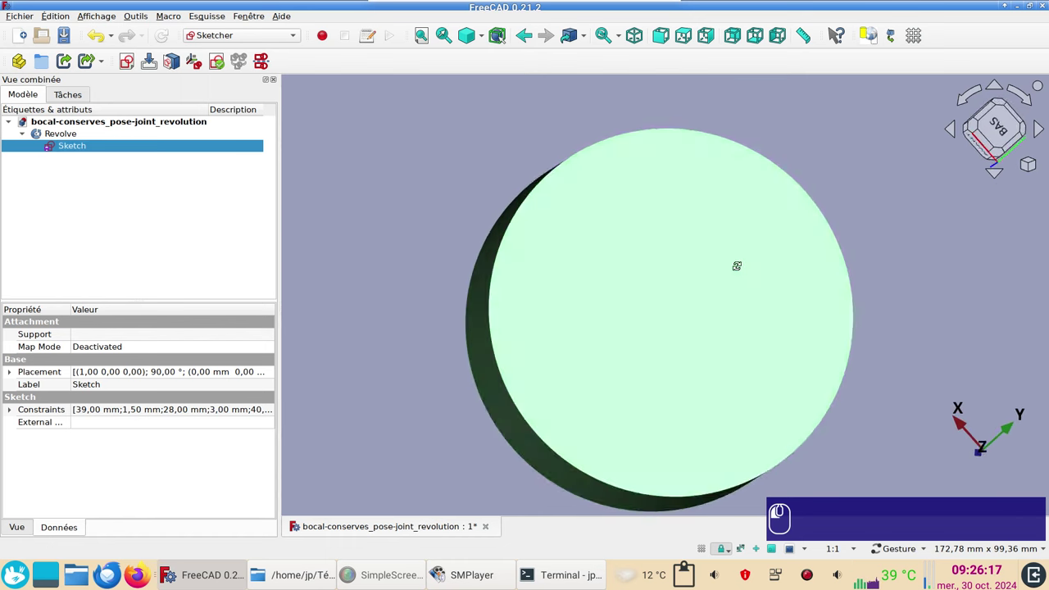
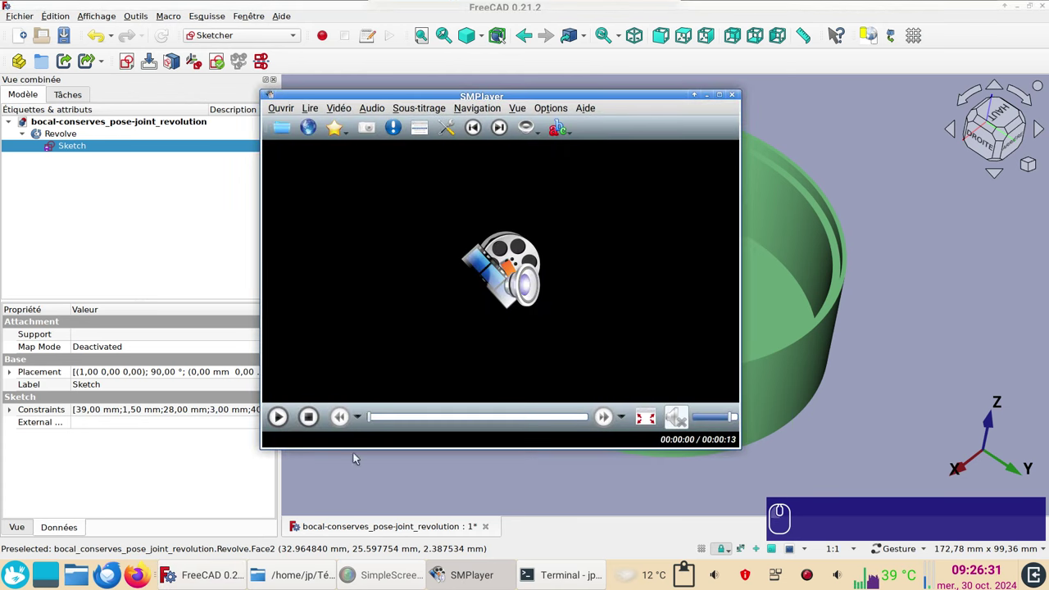
Play the 13-second clip to its end, then reopen the lid's profile Sketch for editing
click(286, 426)
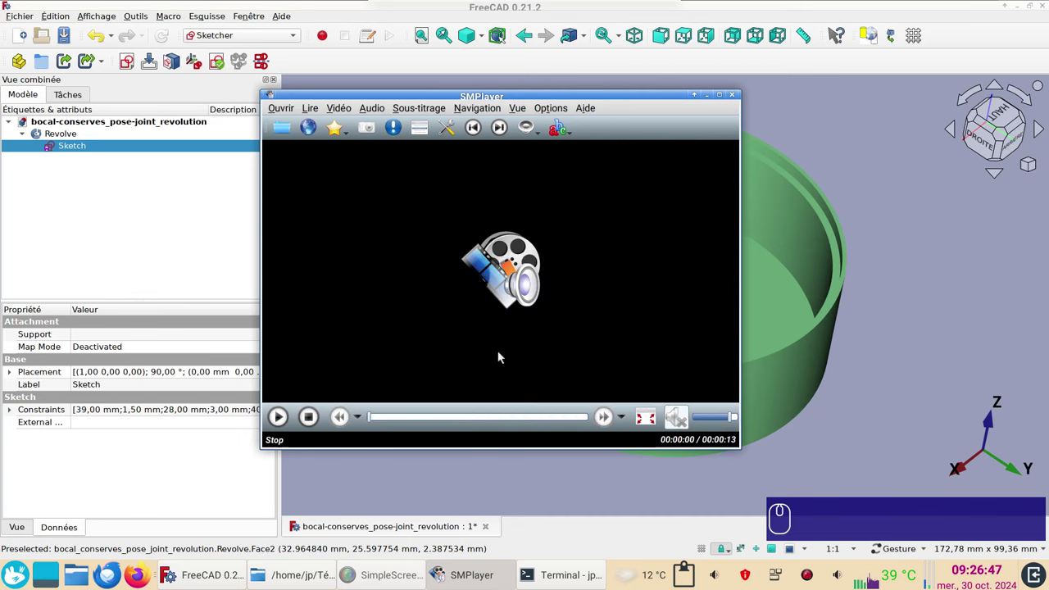
click(331, 330)
Frame the lid profile in the Sketcher view and leave sketch editing
drag(66, 147, 133, 230)
scroll(up, 3)
drag(879, 444, 512, 355)
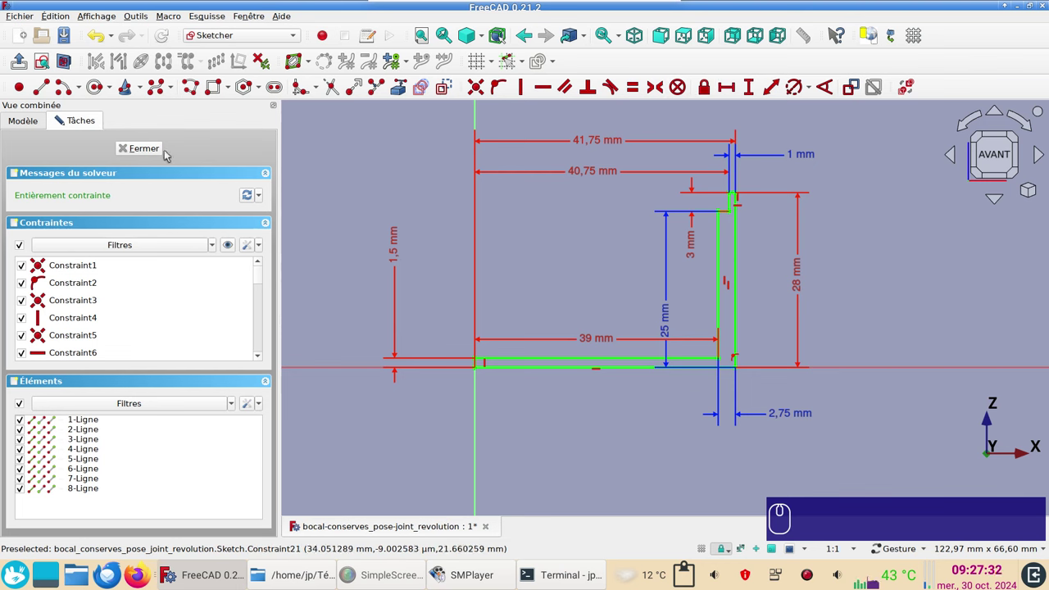
click(151, 156)
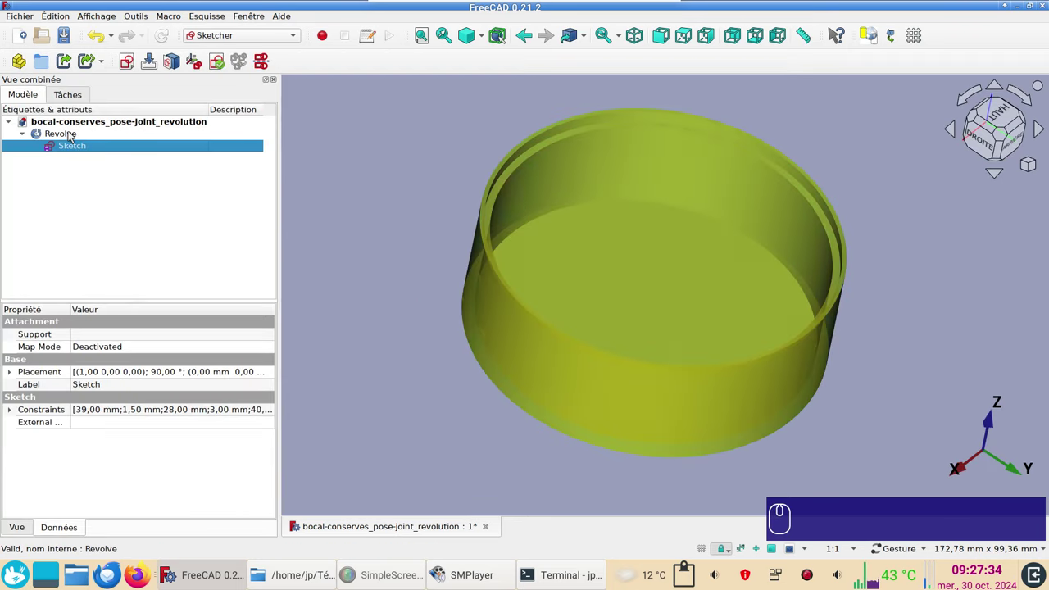
Close the revolved lid document, discarding unsaved changes
click(72, 132)
right_click(383, 269)
click(382, 269)
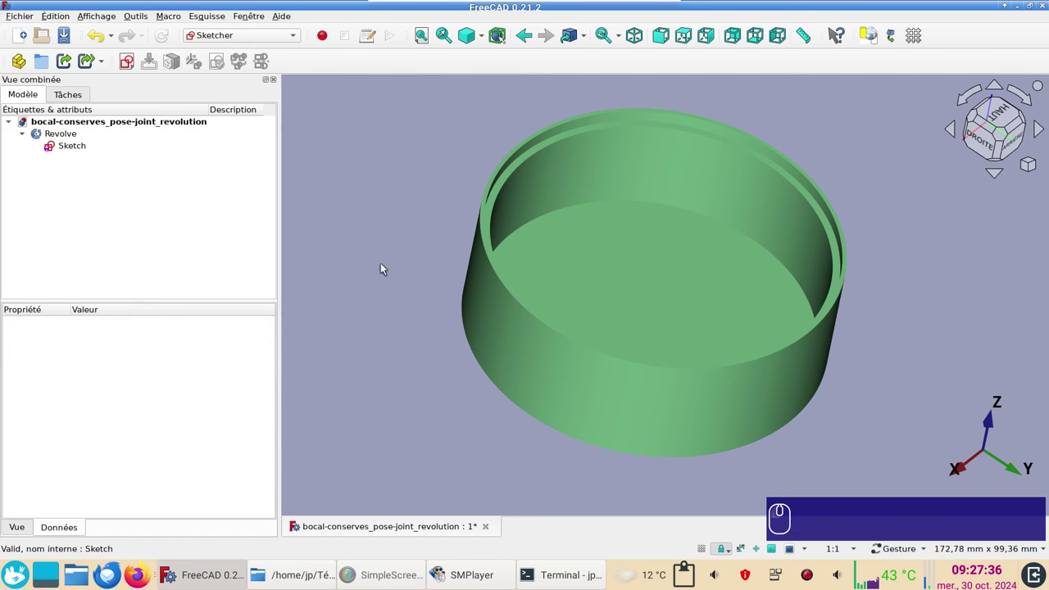
key(v)
key(KP_1)
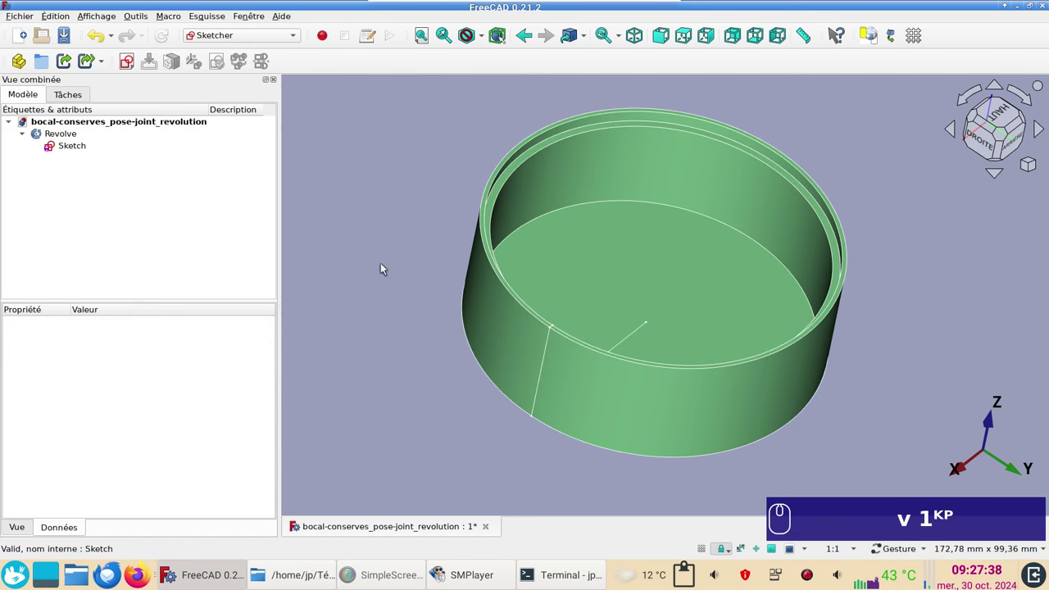
Create a new empty document named Unnamed in the Sketcher workbench
click(611, 372)
right_click(26, 34)
click(26, 35)
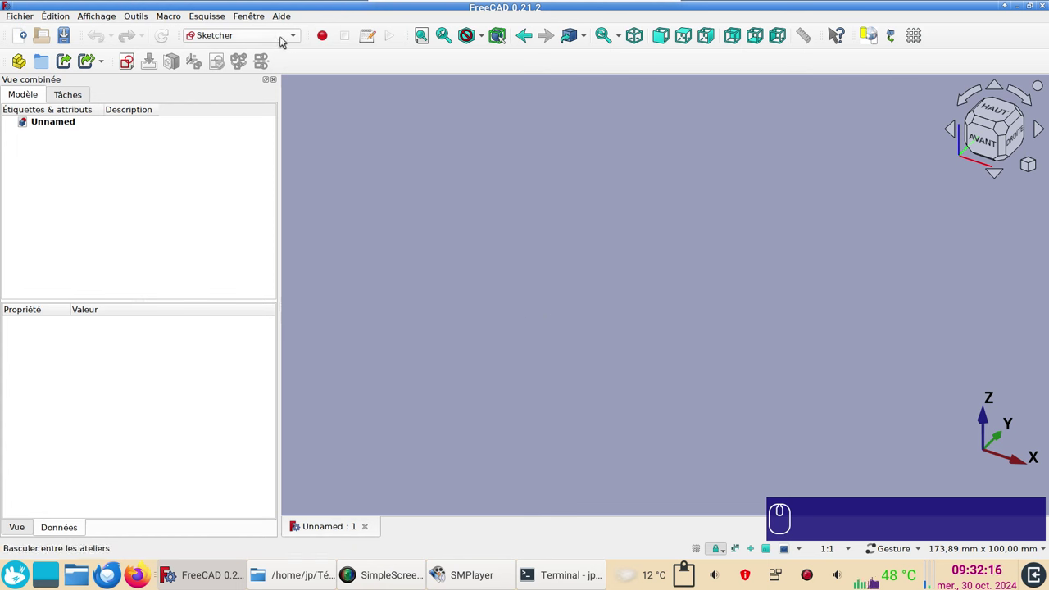
drag(284, 38, 390, 275)
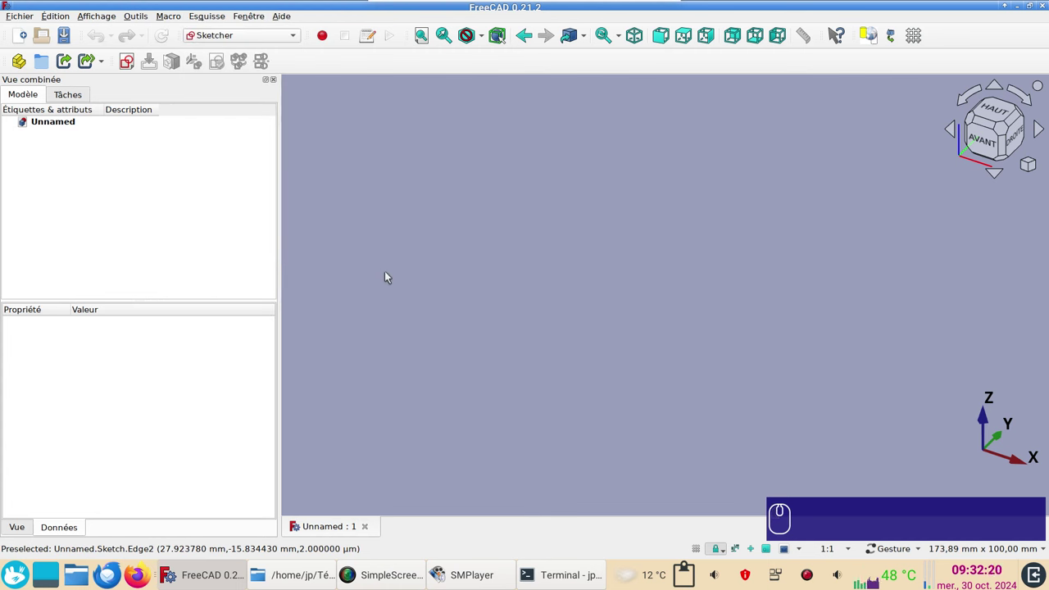
Start a sketch on the XY plane and draw three circles centred on the origin
click(136, 66)
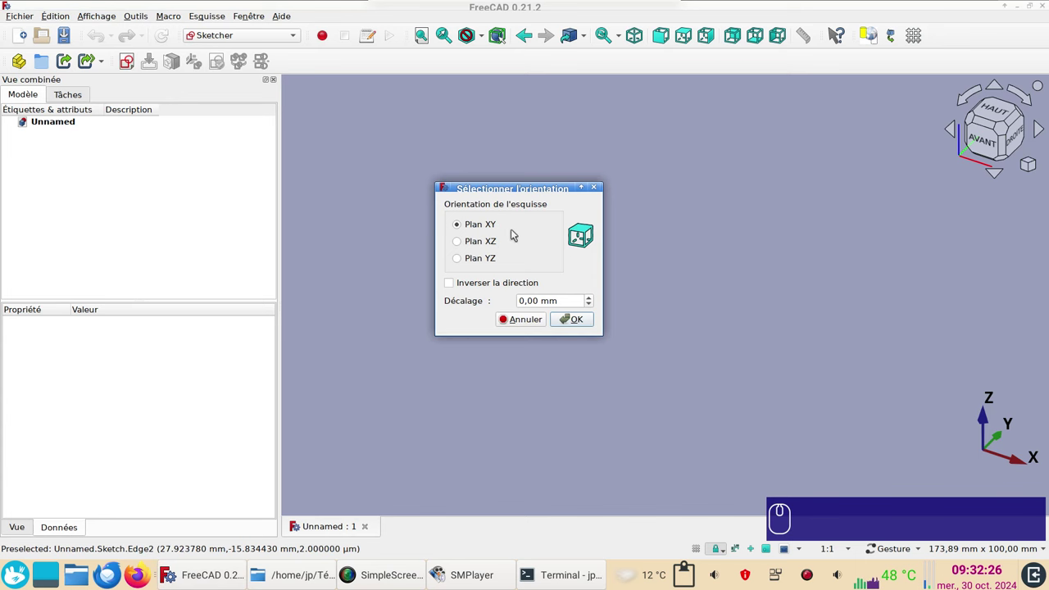
click(580, 317)
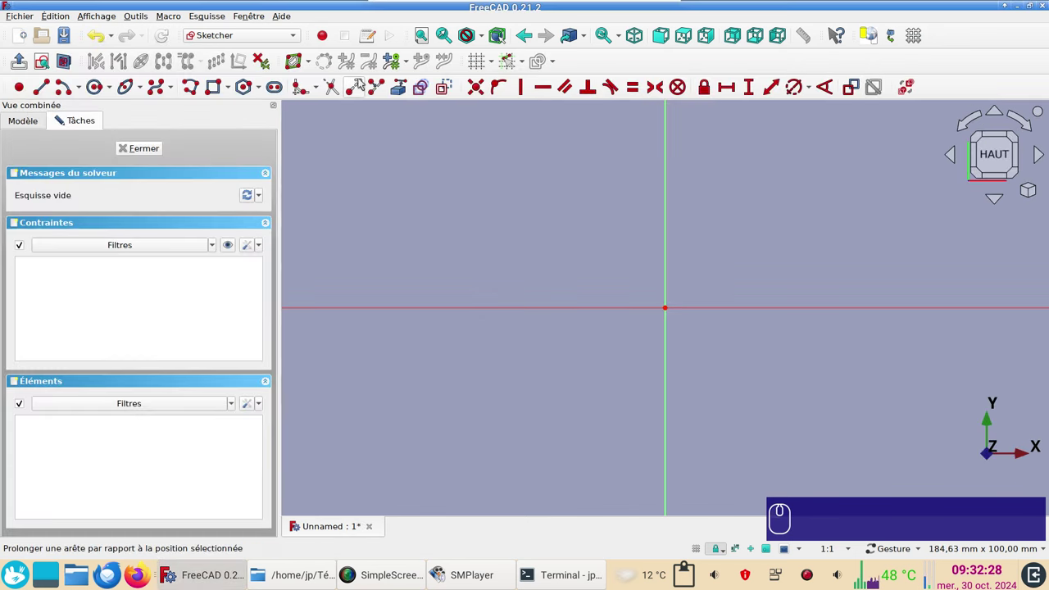
drag(446, 92, 248, 62)
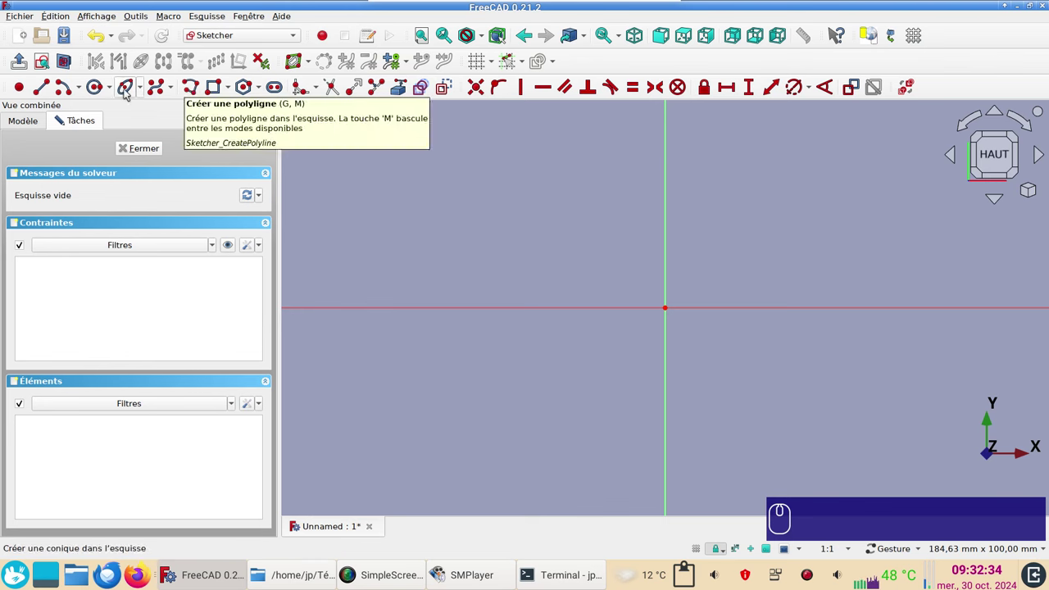
click(100, 86)
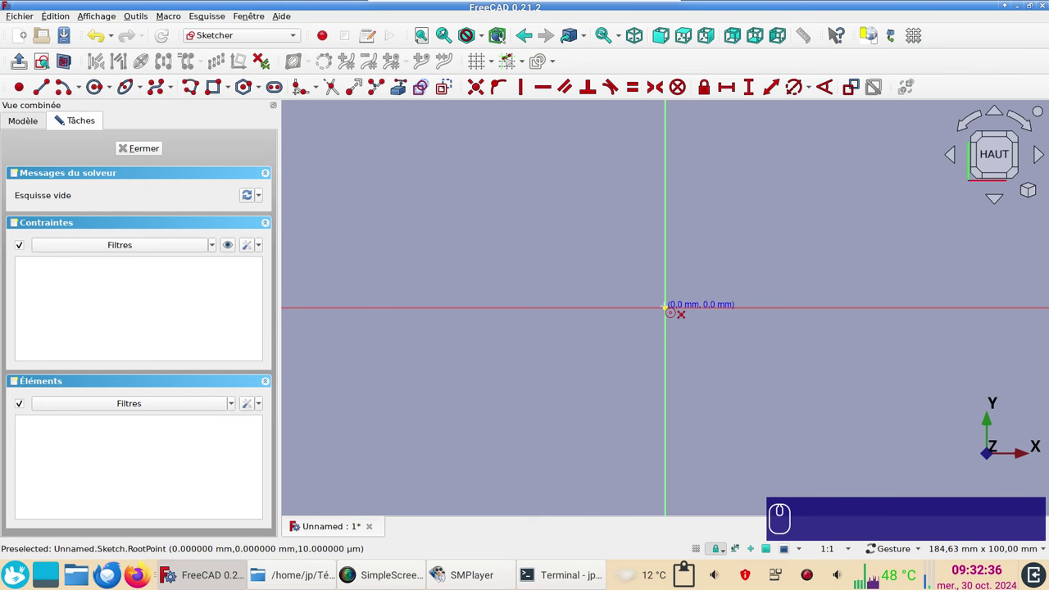
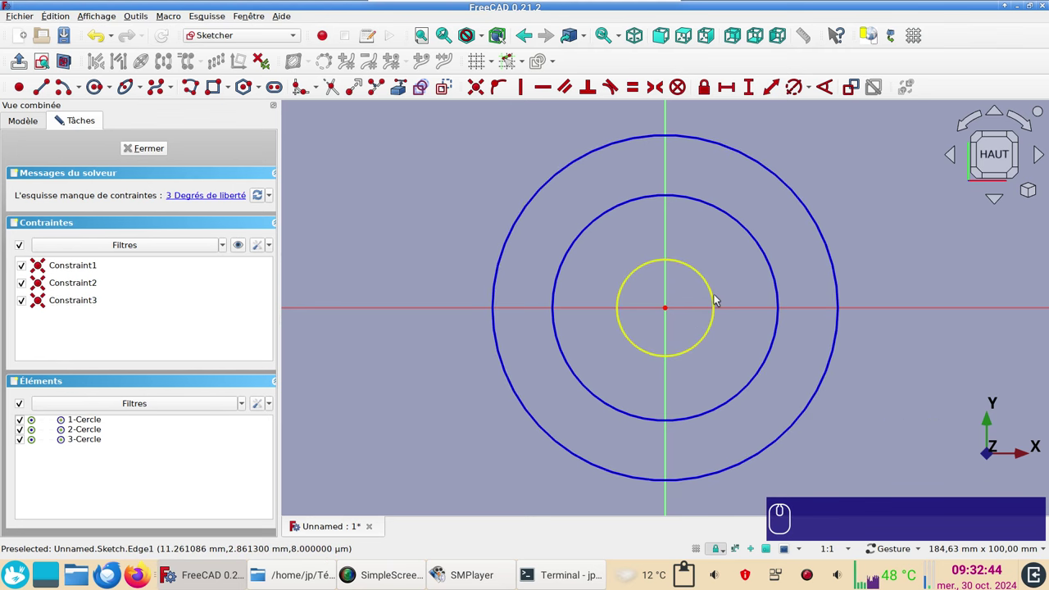
middle_click(722, 300)
Constrain the inner and middle circles to 78 and 81.5 mm diameters
click(722, 301)
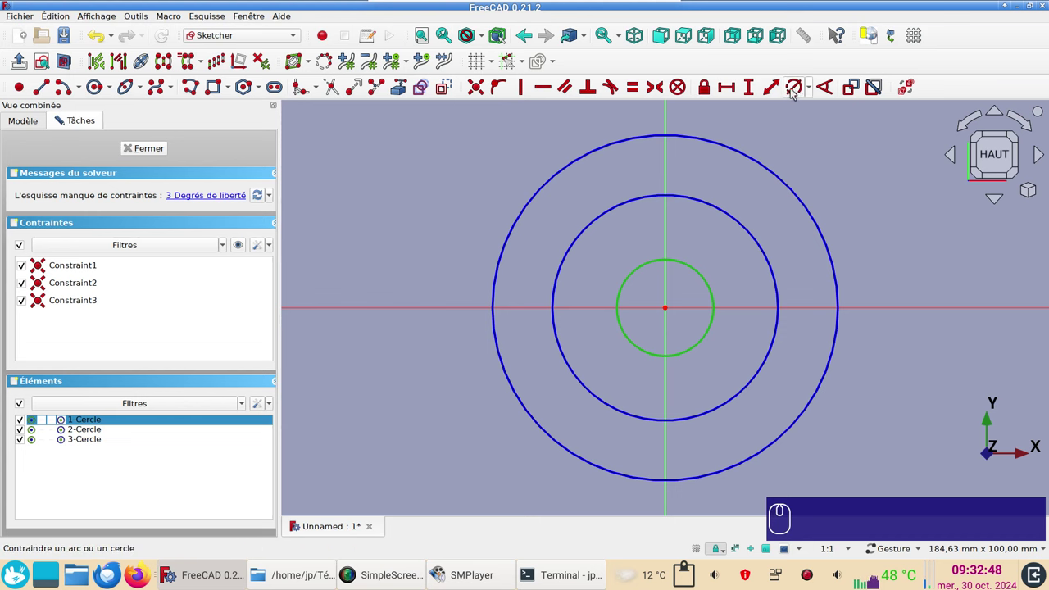
key(r)
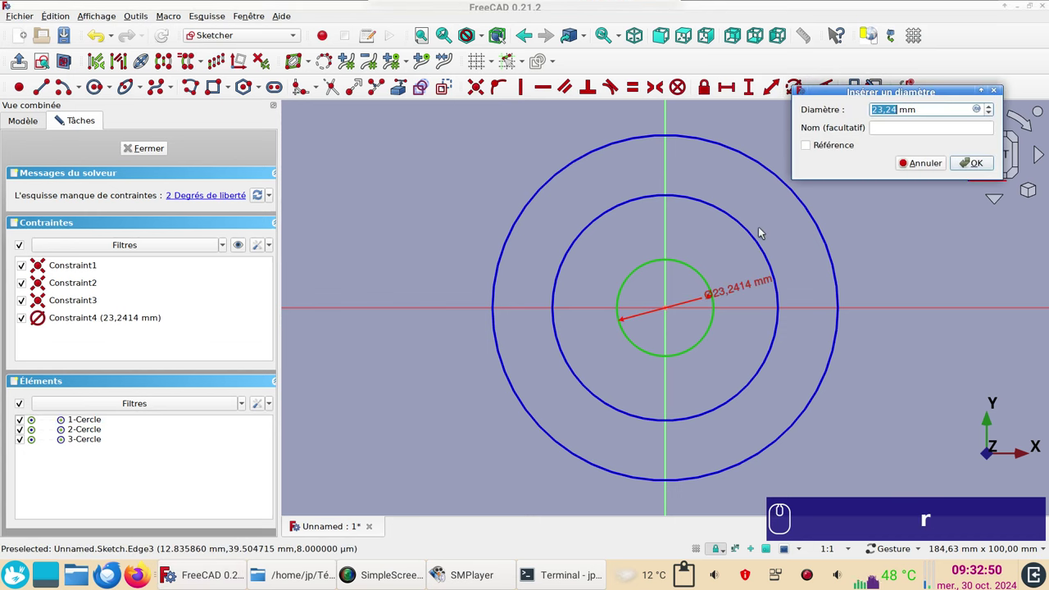
key(KP_7)
key(KP_8)
key(Return)
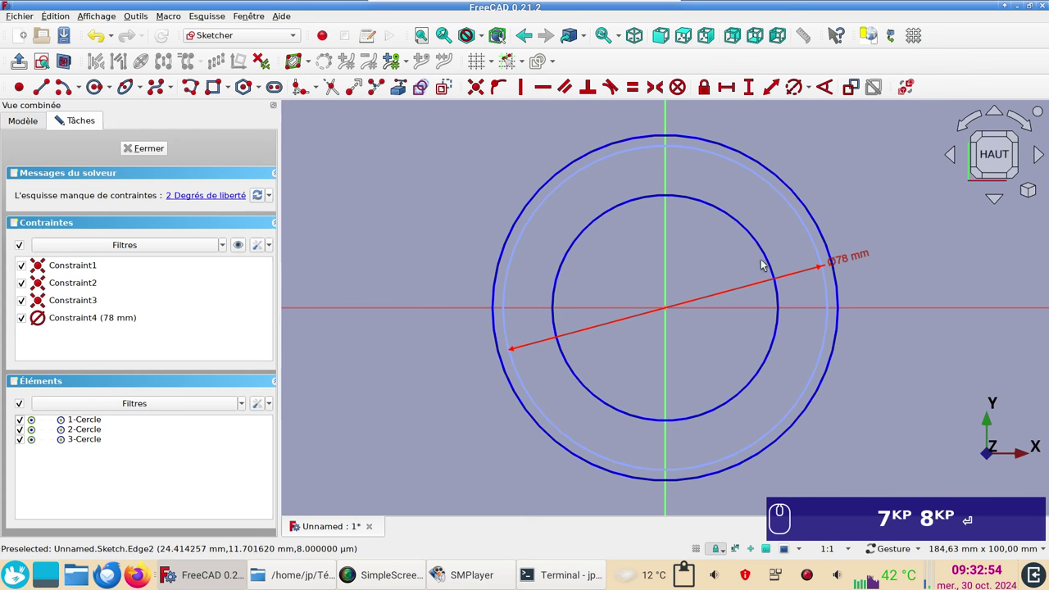
click(770, 256)
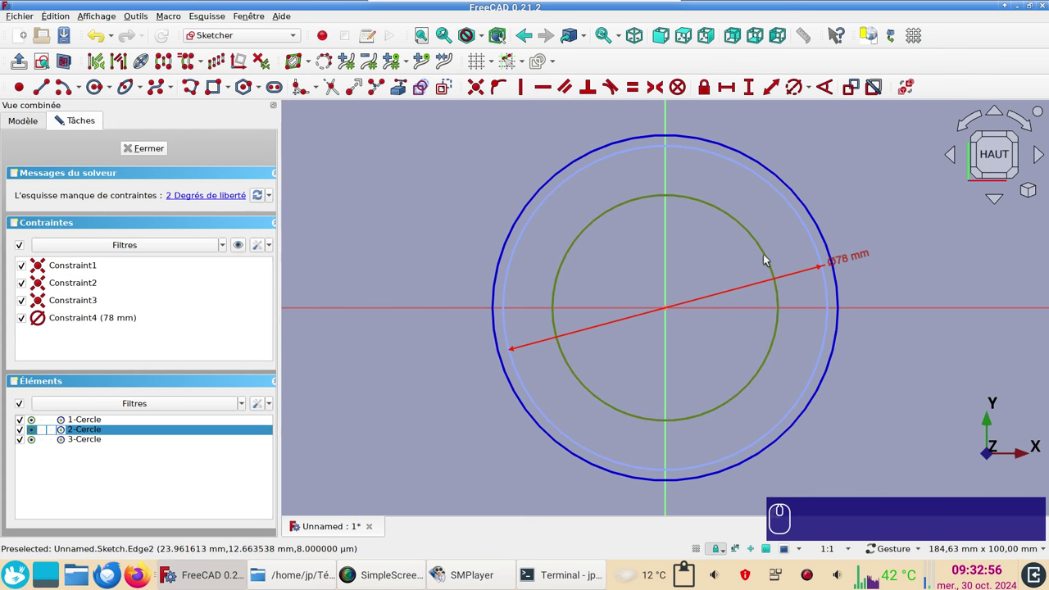
key(r)
key(KP_8)
key(KP_1)
key(.)
key(KP_5)
key(Return)
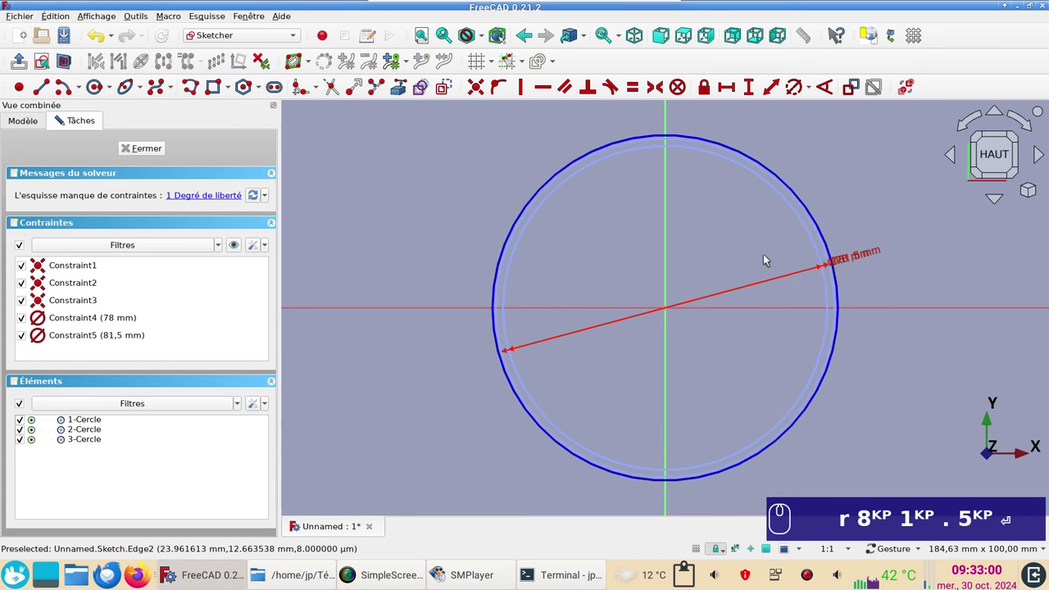
Constrain the outer circle to 83.5 mm diameter, fully constraining the sketch
click(831, 241)
text(r)
key(KP_8)
key(KP_1)
text(.)
key(KP_5)
key(Return)
key(r)
key(KP_8)
key(KP_3)
key(.)
key(KP_5)
key(Return)
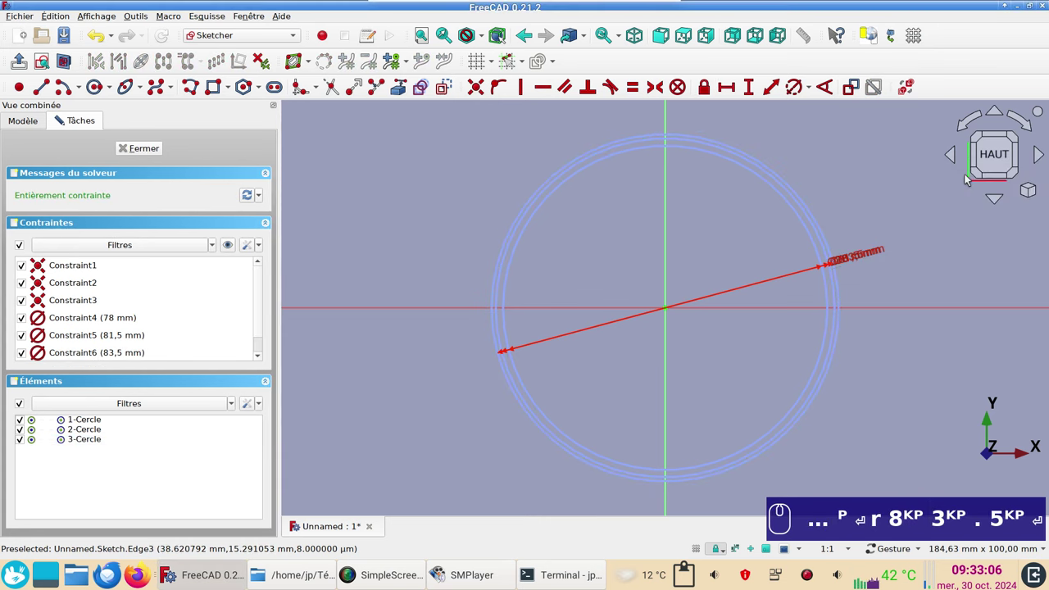
Leave the sketch and duplicate it twice as Sketch001 and Sketch002
click(155, 152)
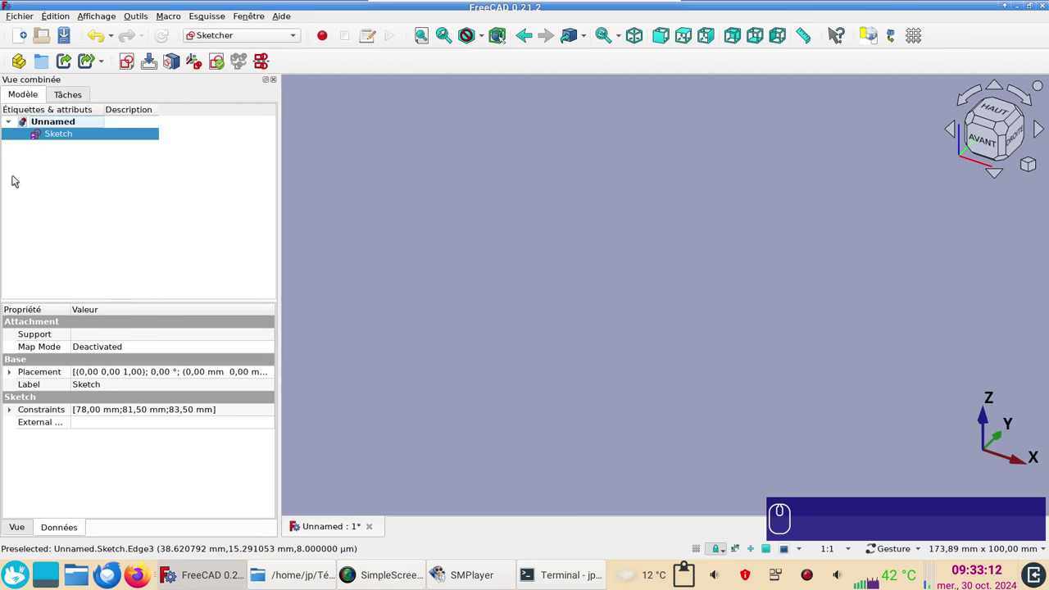
click(66, 134)
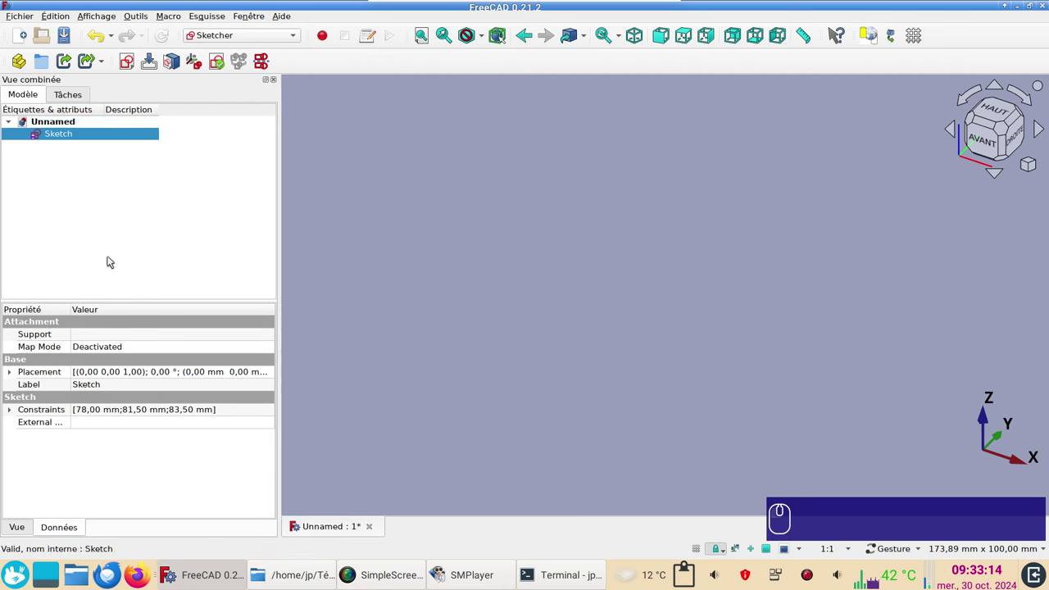
key(ctrl+c)
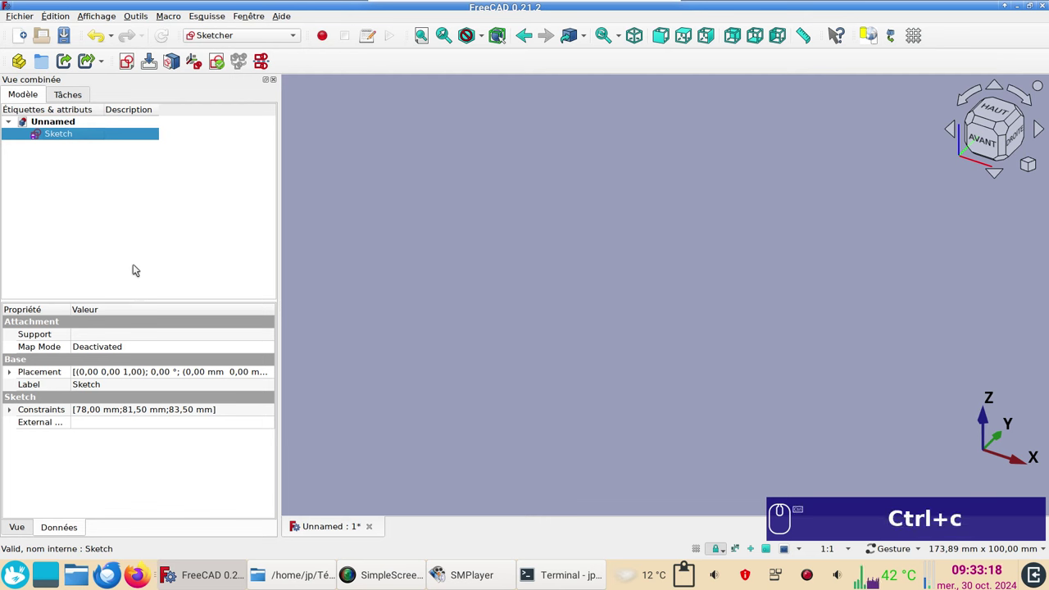
key(ctrl+v)
key(ctrl+v)
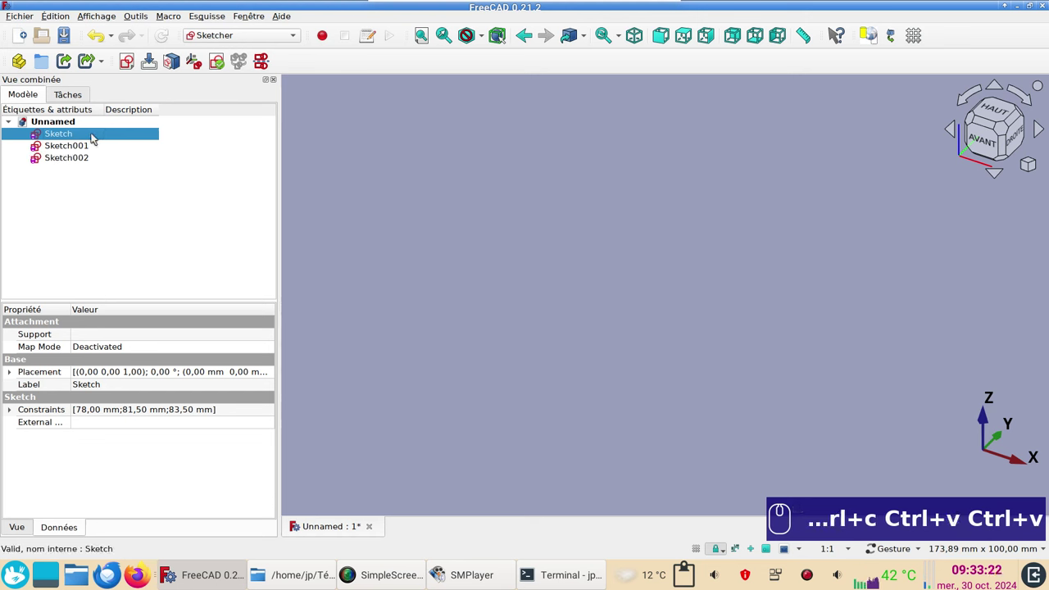
Edit the first Sketch so only its outer circle remains as real geometry, then close it
click(87, 138)
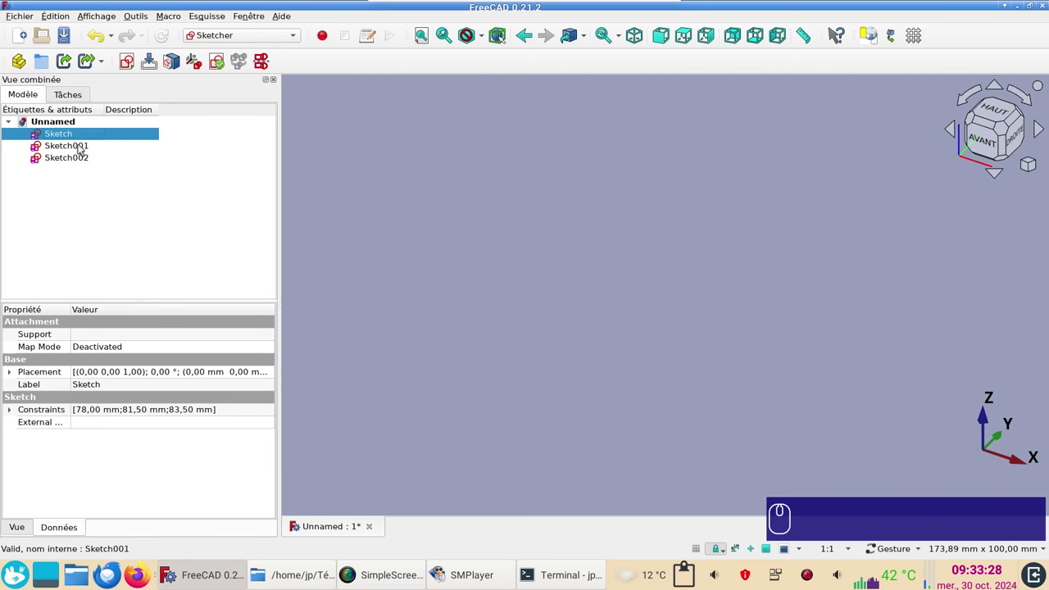
click(78, 137)
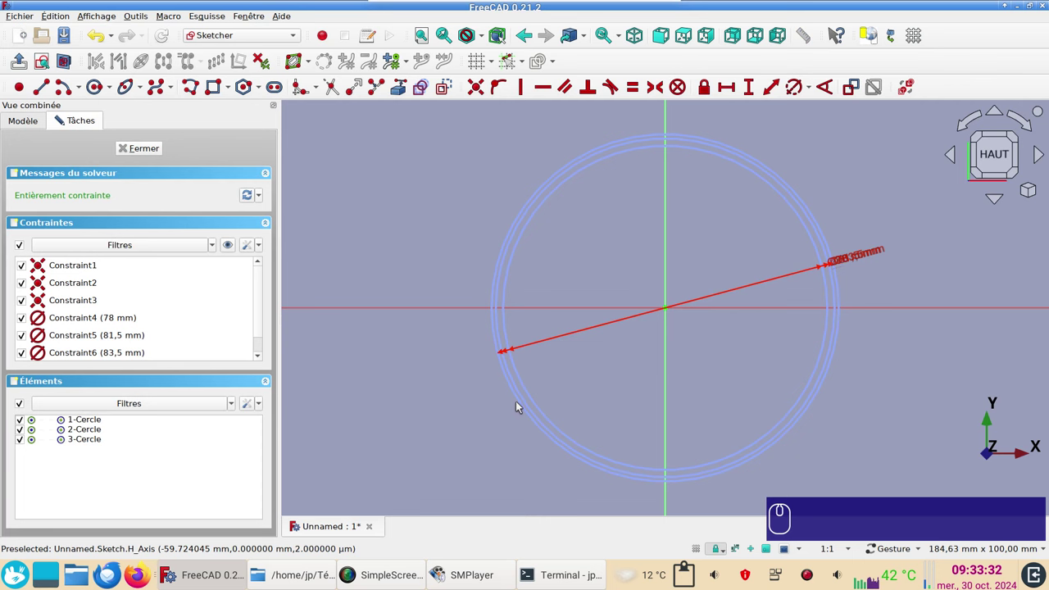
click(522, 403)
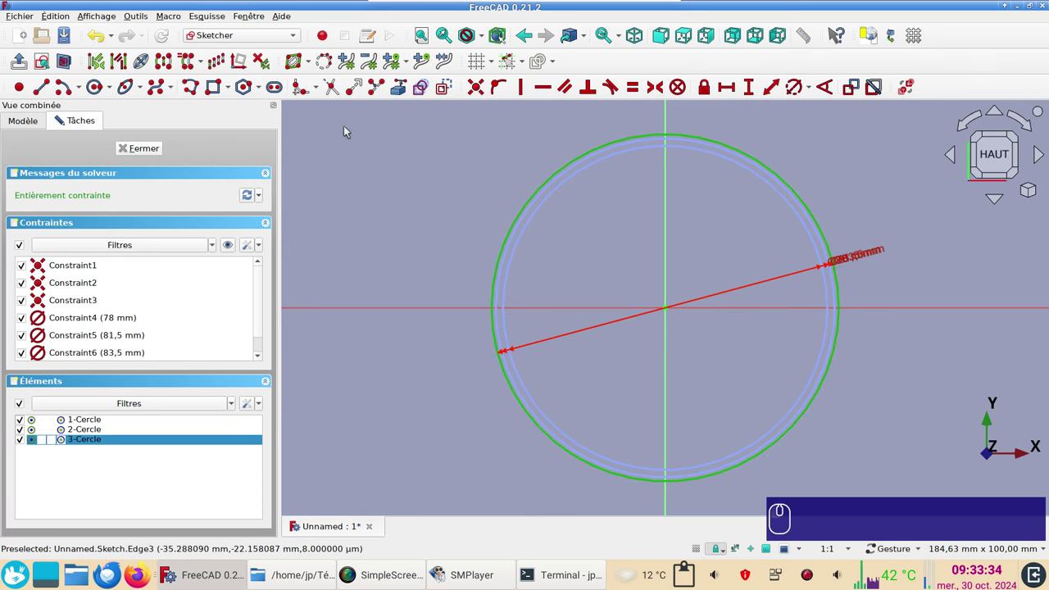
click(446, 94)
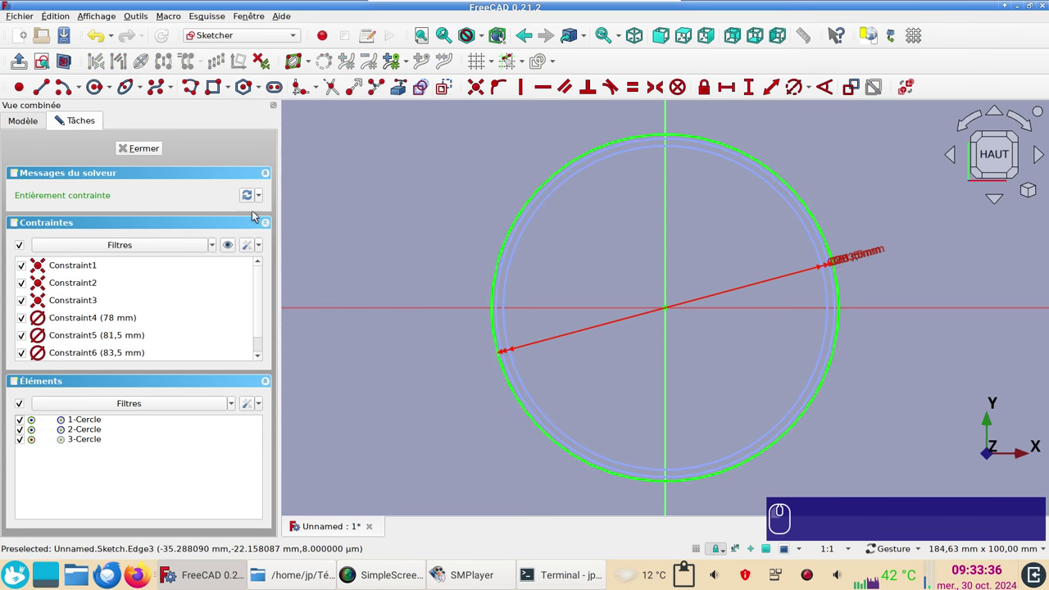
right_click(138, 153)
click(136, 149)
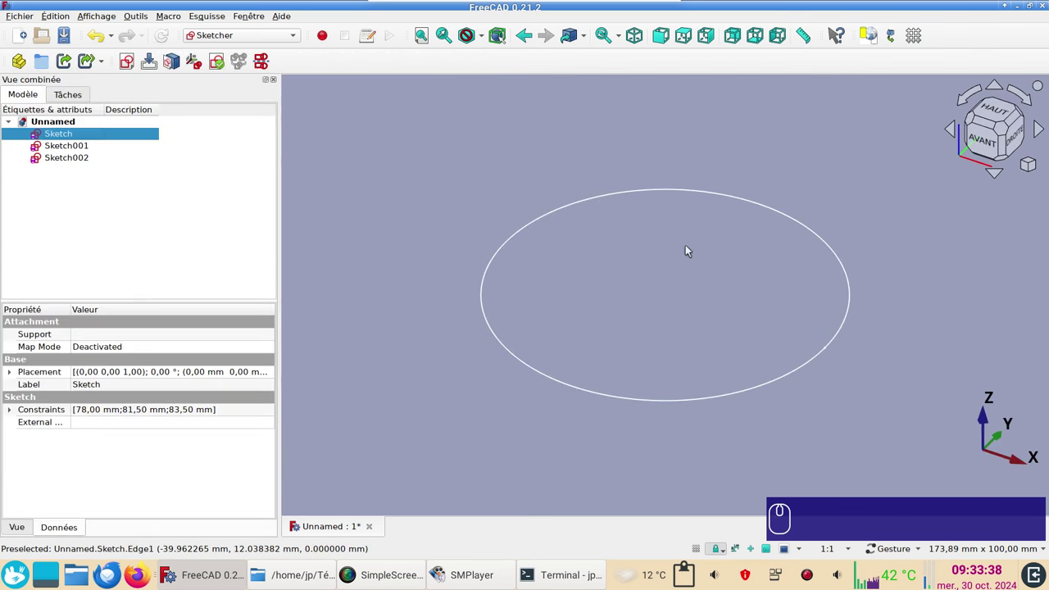
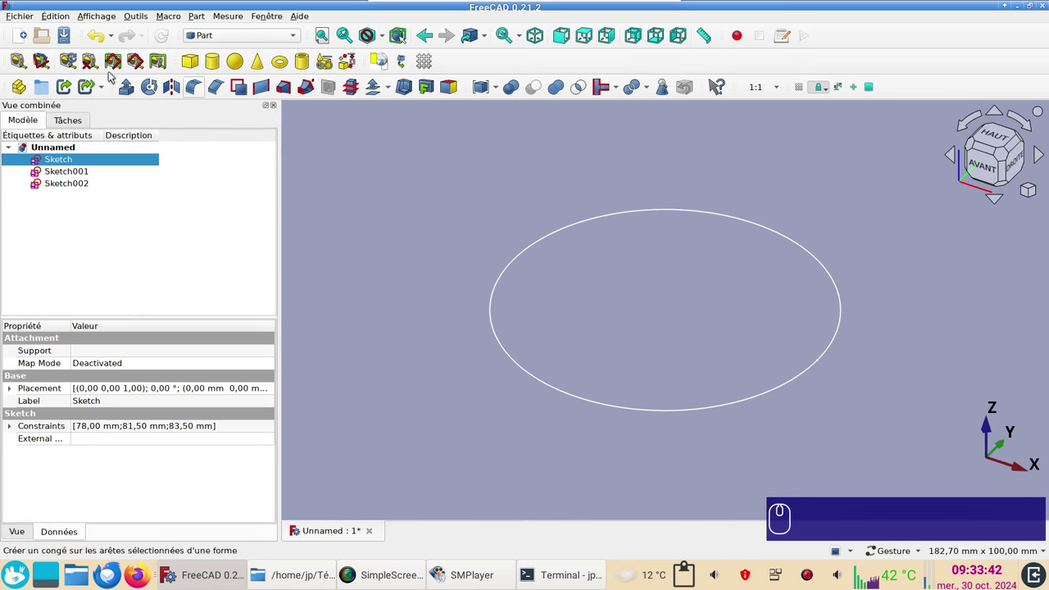
Extrude the Sketch 1.5 mm along custom direction Z=1 into a solid base disc
click(133, 91)
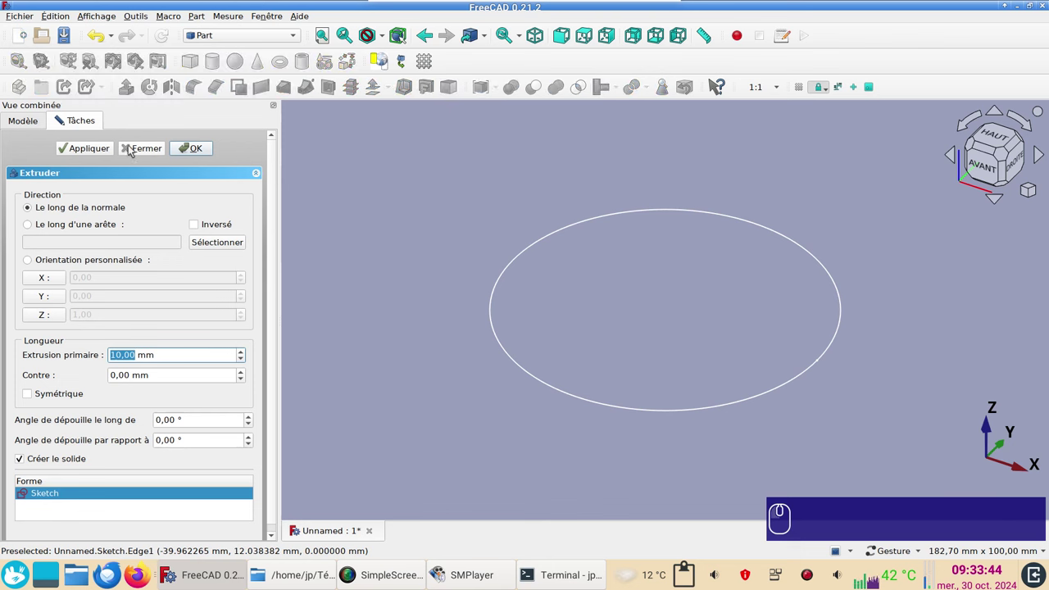
key(KP_1)
text(.)
key(KP_5)
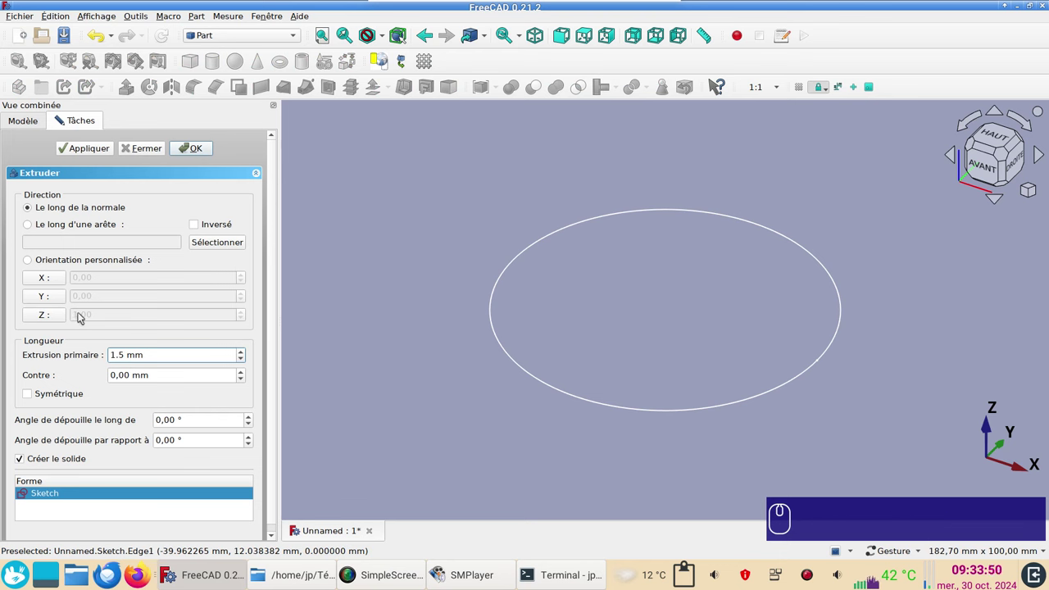
click(43, 318)
click(48, 321)
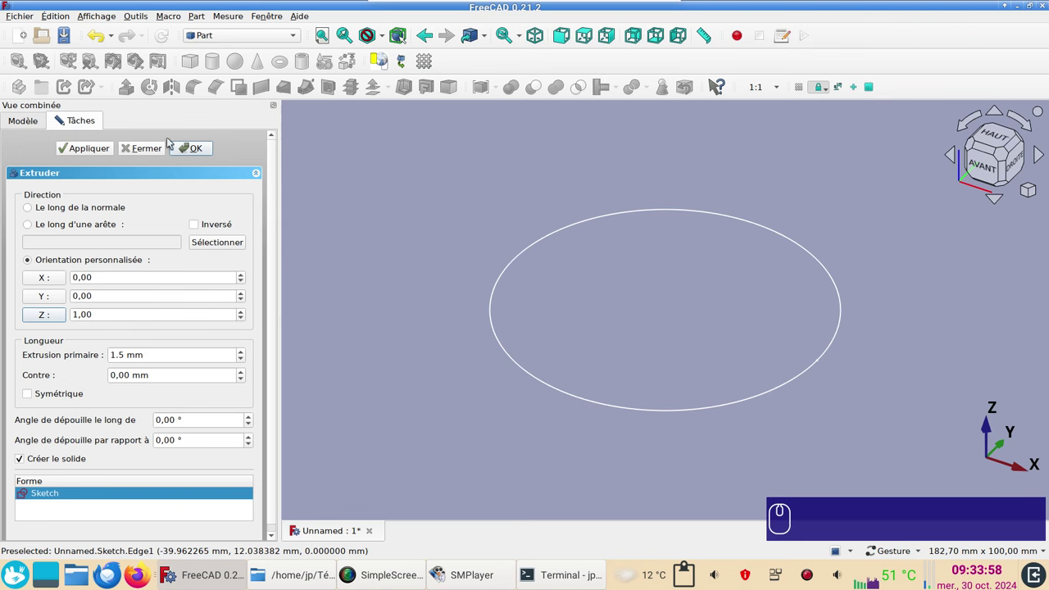
click(193, 150)
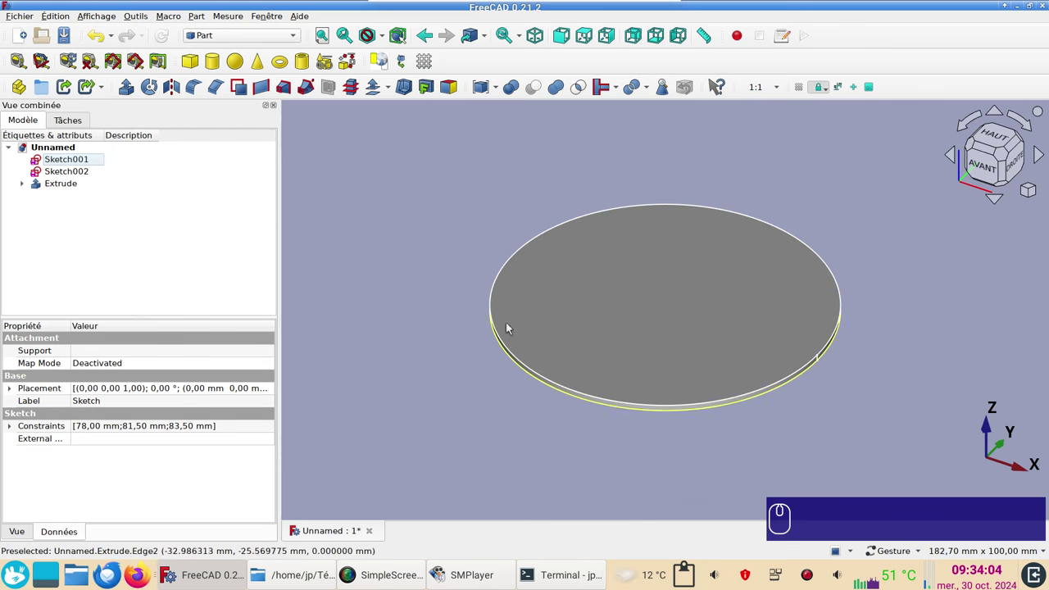
Hide the base disc and reduce Sketch001 to its innermost and outermost circles
click(547, 318)
key(space)
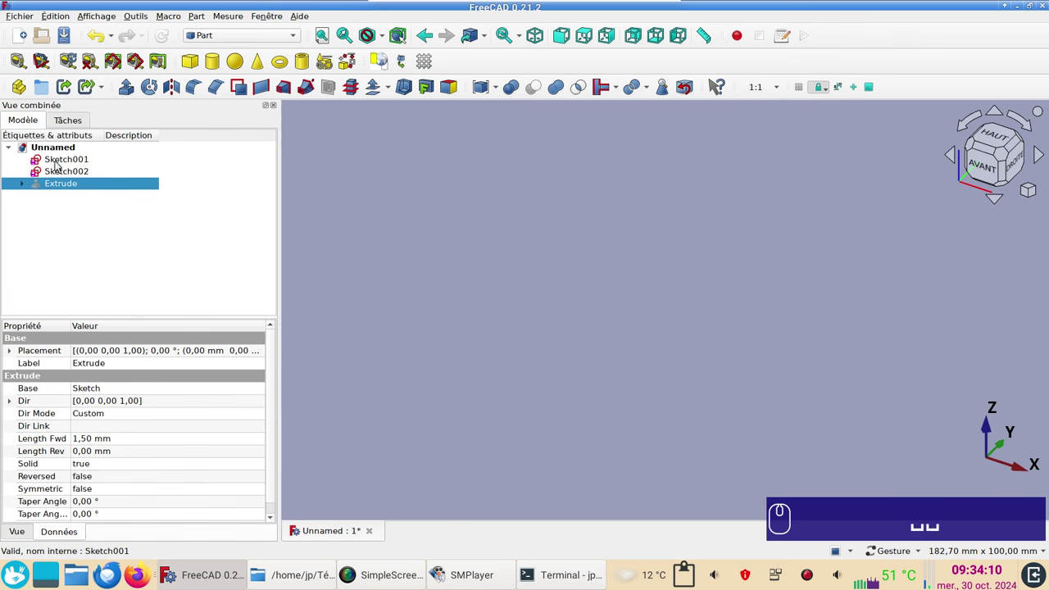
double_click(59, 163)
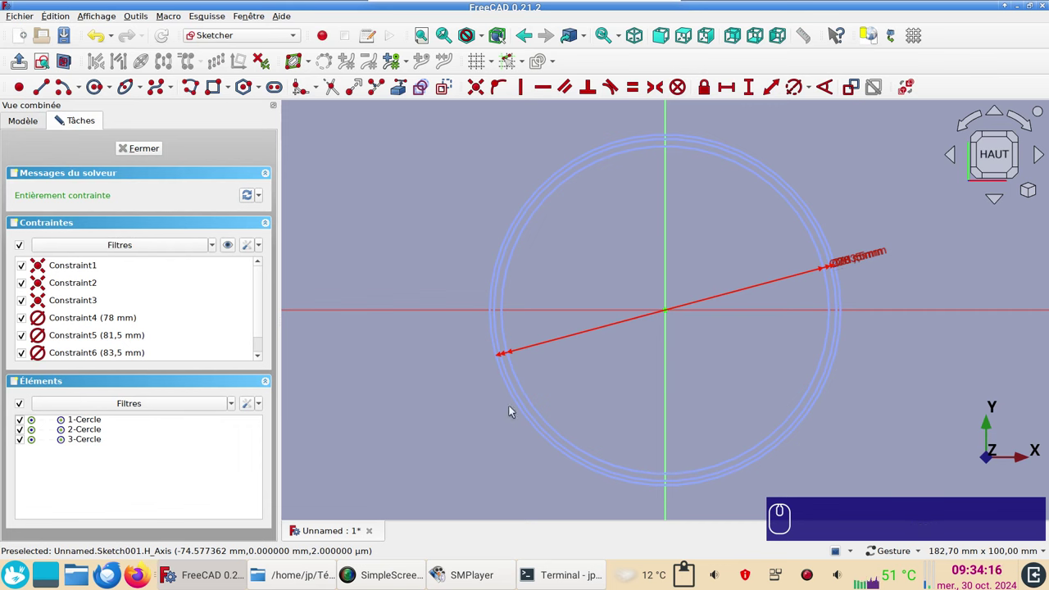
click(520, 403)
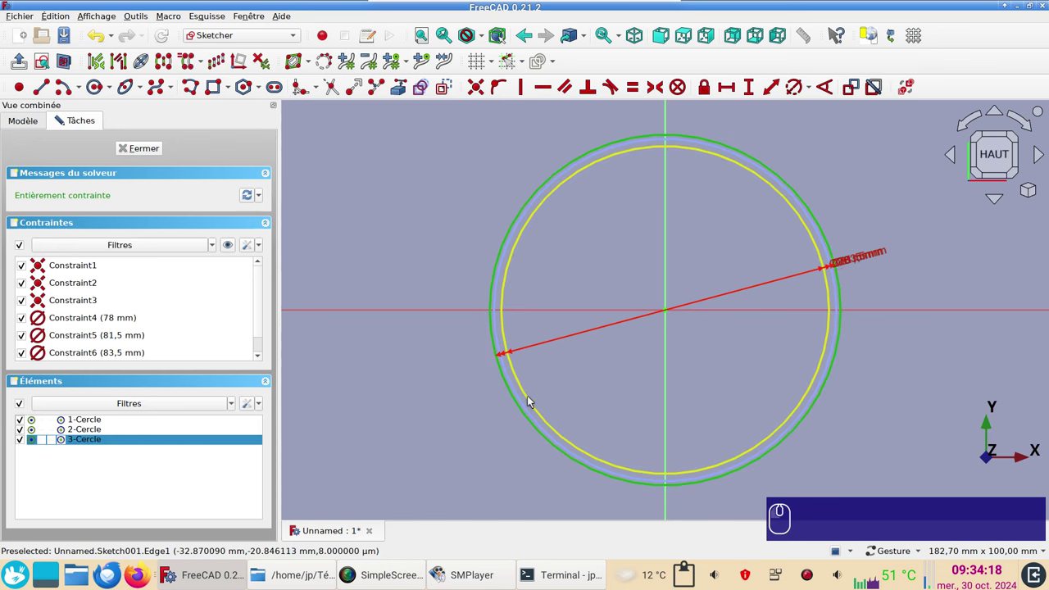
click(532, 399)
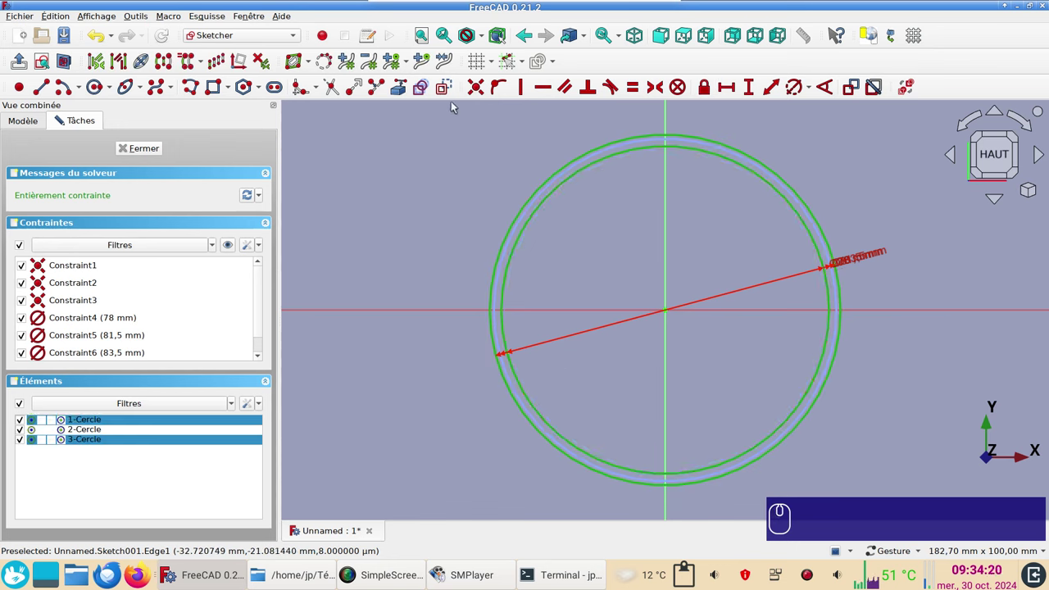
click(451, 89)
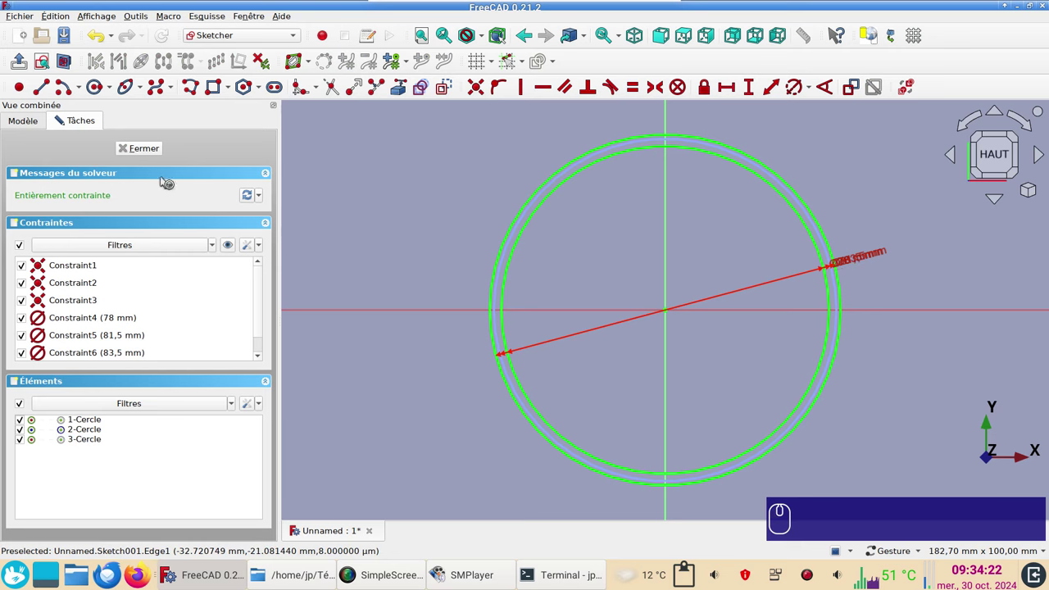
click(145, 154)
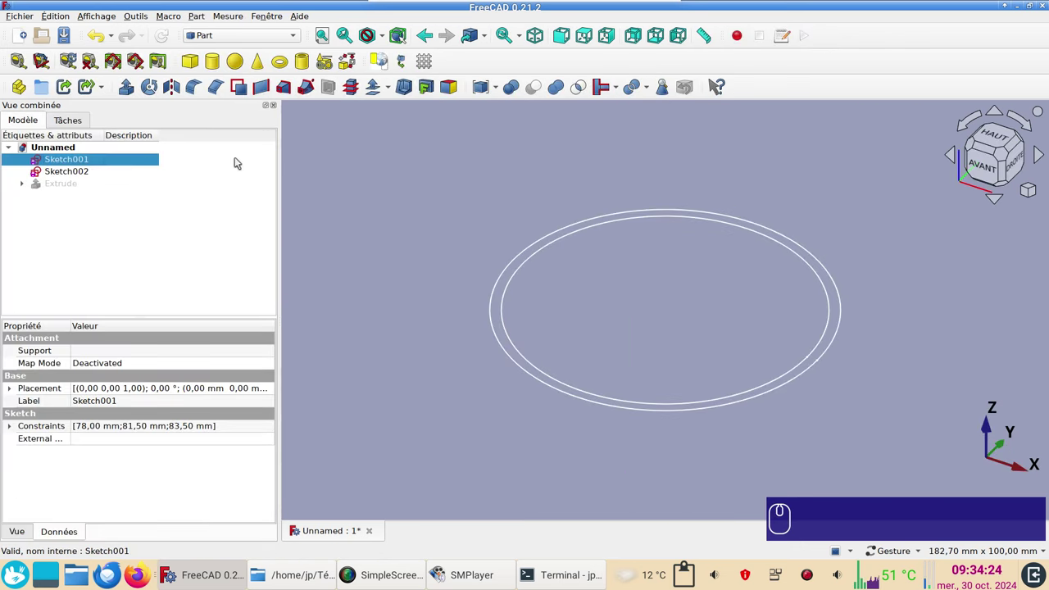
Extrude Sketch001 25 mm along its normal into the solid ring wall Extrude001
click(134, 96)
click(146, 167)
key(KP_2)
key(KP_5)
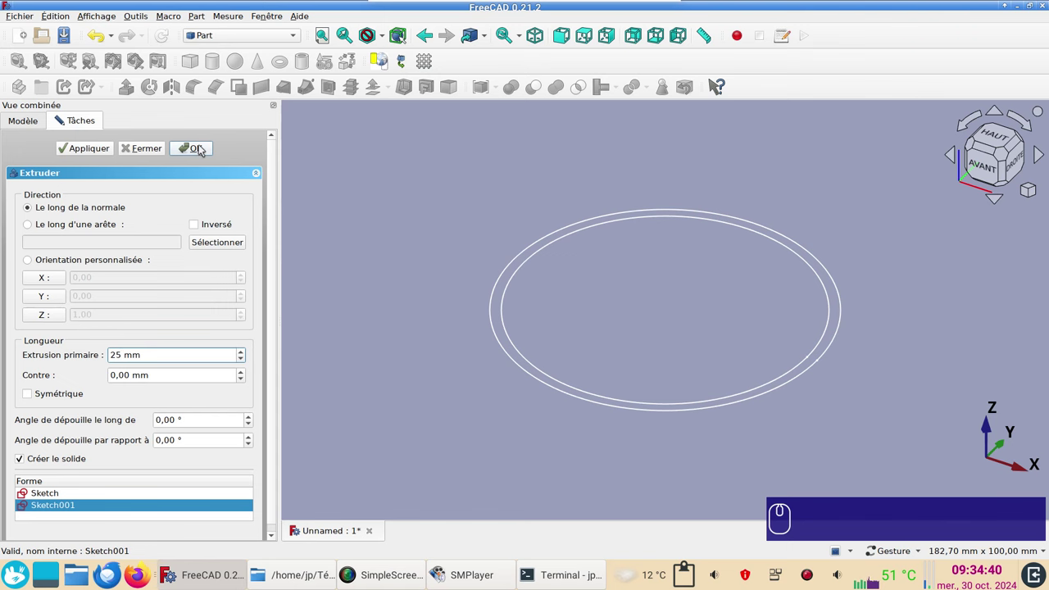
click(202, 146)
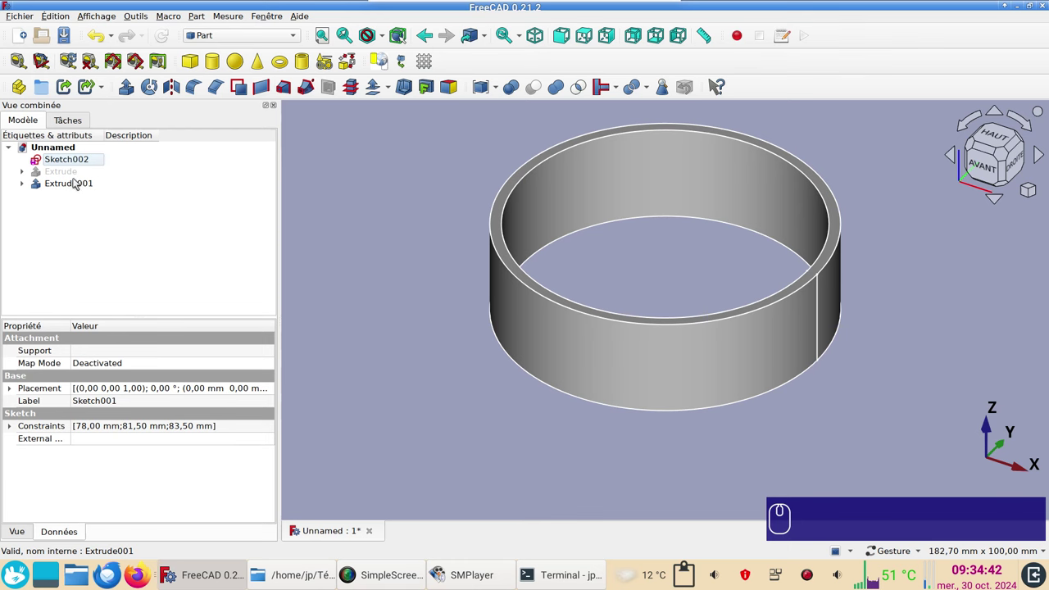
Hide the ring wall and set Sketch002's Placement z position to 25 mm
click(72, 176)
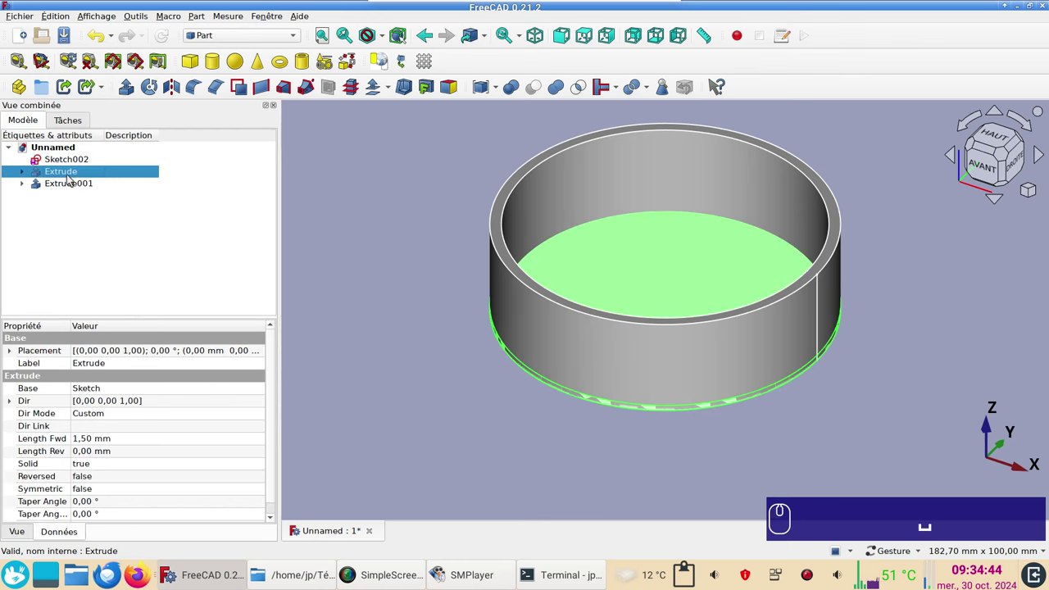
click(74, 185)
click(74, 185)
key(space)
click(70, 162)
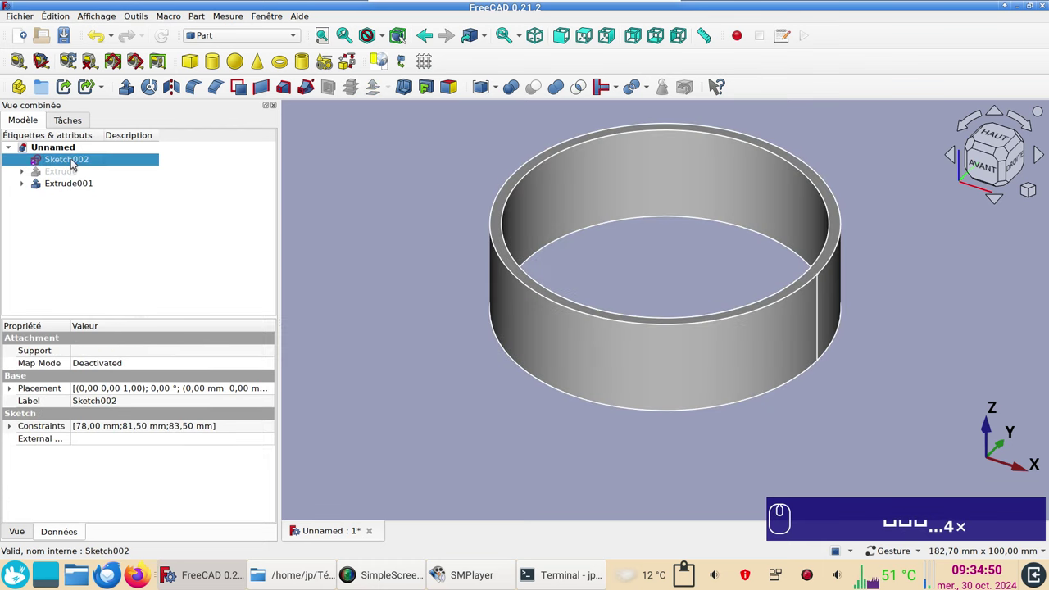
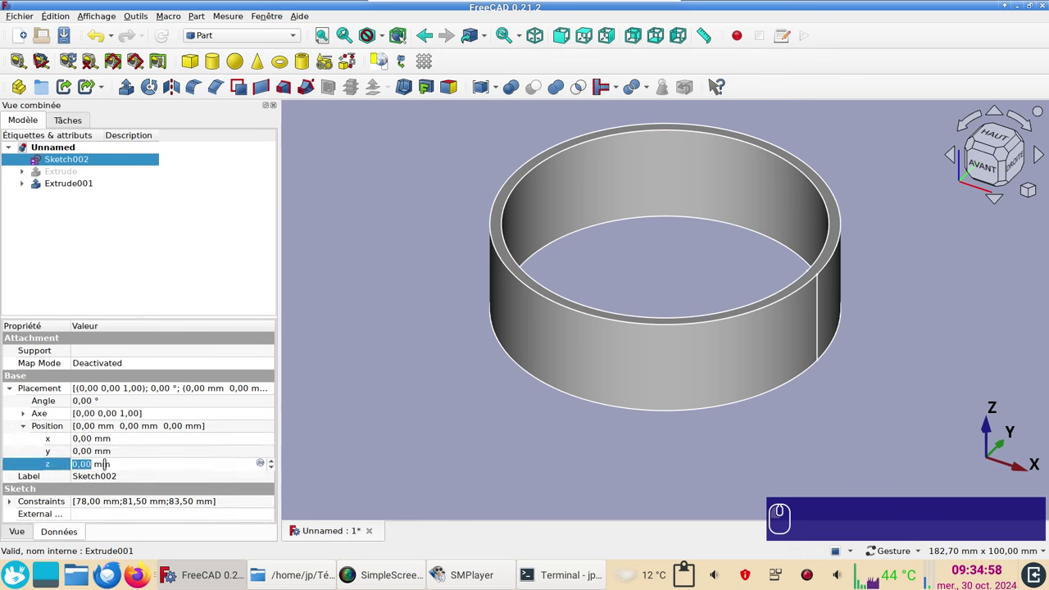
key(KP_2)
key(KP_5)
key(Return)
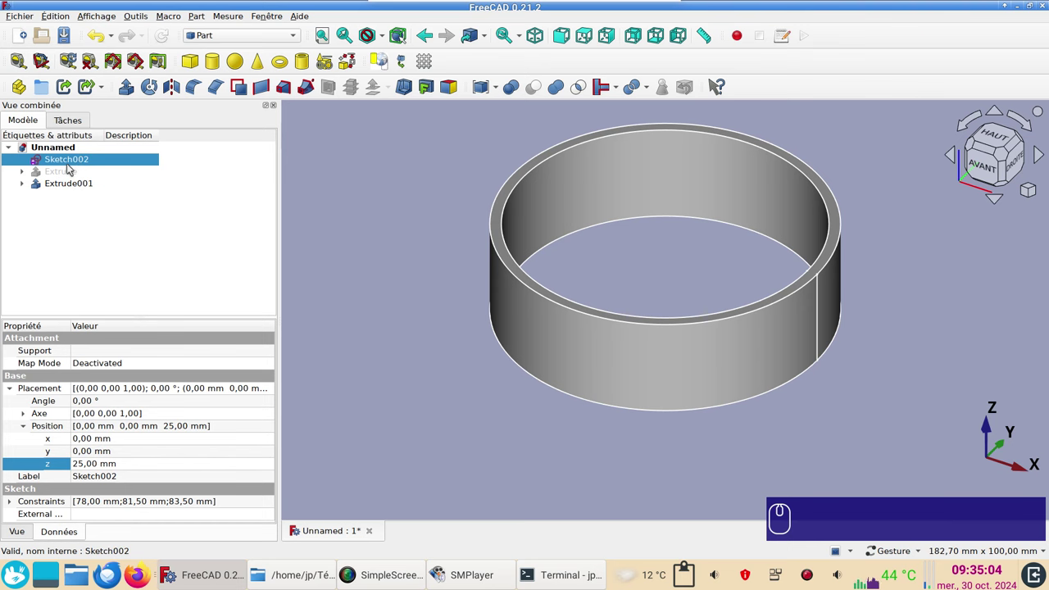
Show Extrude001 again and inspect Sketch002's circles in the Sketcher before closing it
click(70, 225)
click(67, 188)
key(space)
click(71, 160)
click(71, 160)
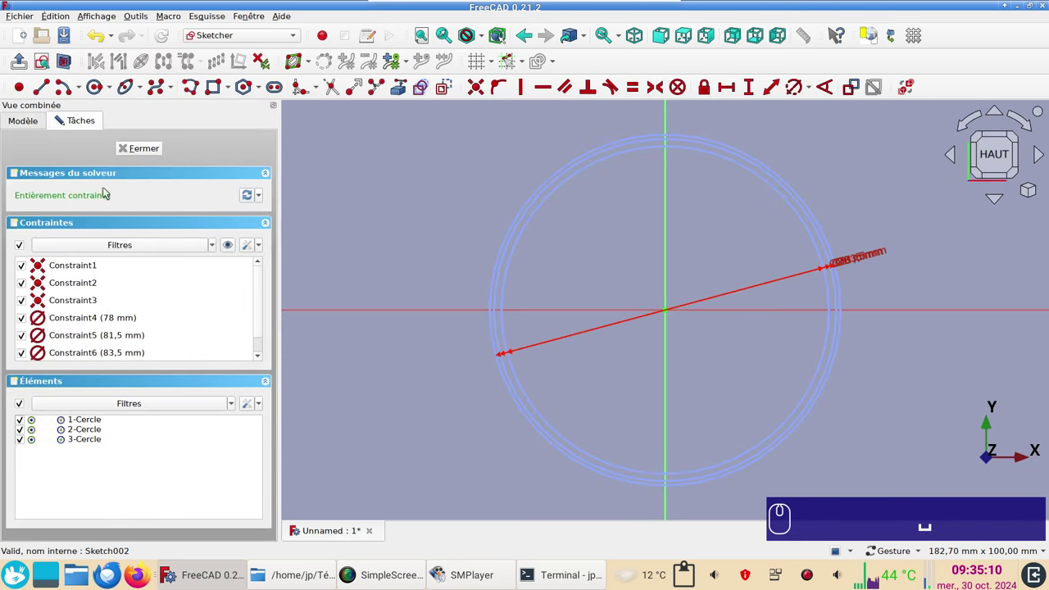
scroll(up, 3)
scroll(up, 3)
click(535, 350)
middle_click(535, 351)
click(539, 349)
middle_click(539, 349)
click(446, 93)
middle_click(446, 93)
click(164, 156)
click(161, 151)
click(94, 188)
key(space)
key(space)
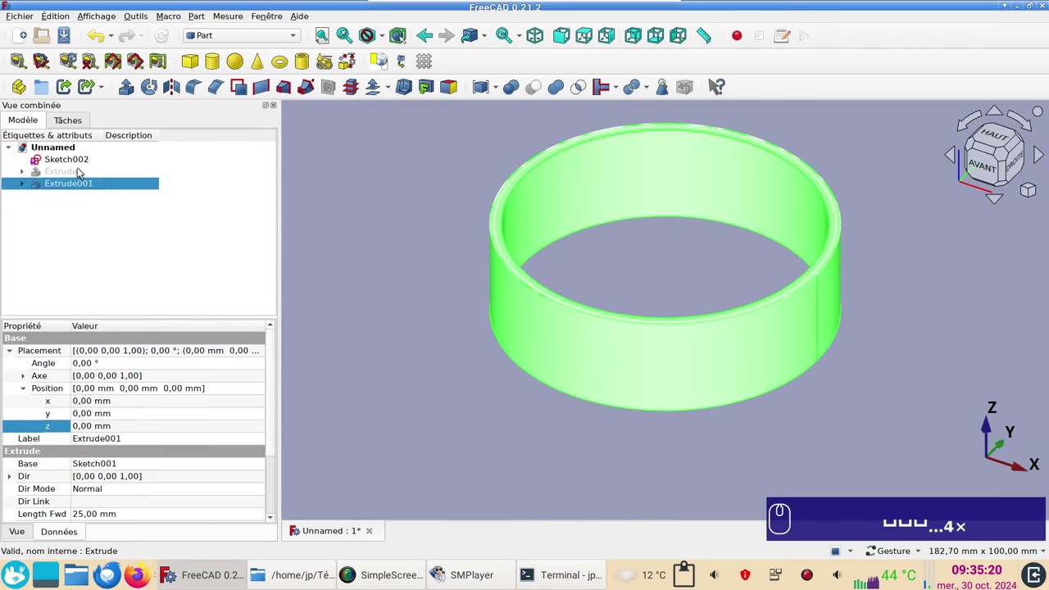
Extrude Sketch002 by 3 mm as Extrude002, a thin lip atop the 25 mm ring wall
click(403, 282)
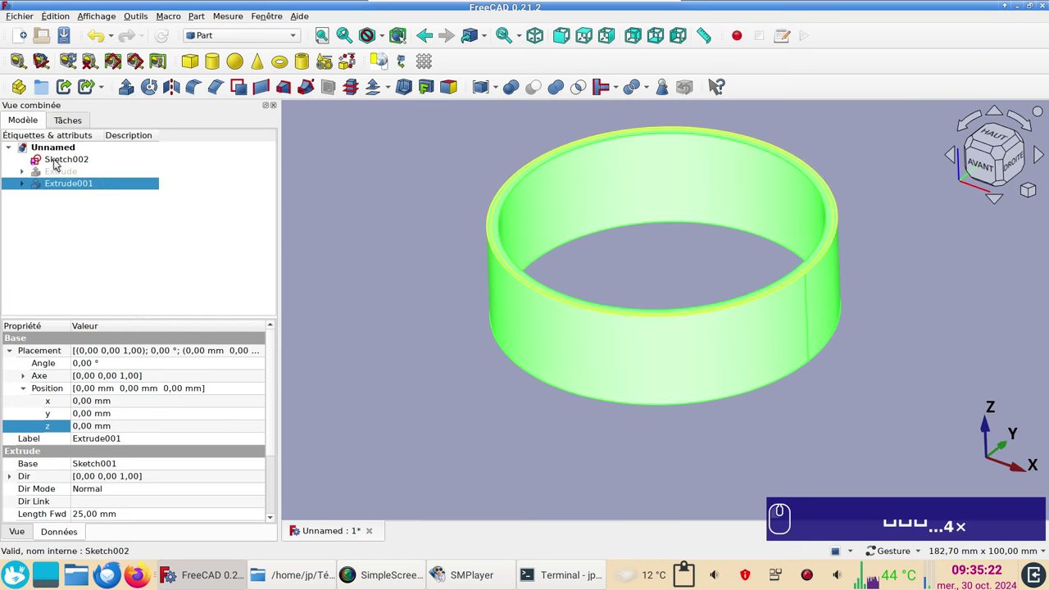
middle_click(59, 164)
click(58, 161)
middle_click(131, 92)
click(131, 93)
key(KP_3)
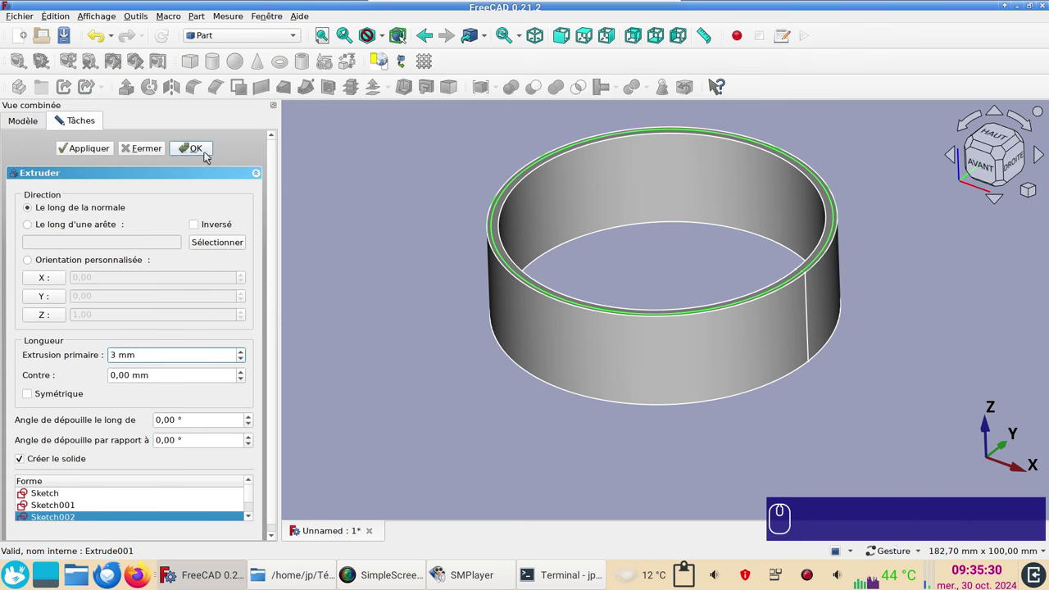
click(212, 157)
right_click(457, 384)
click(359, 348)
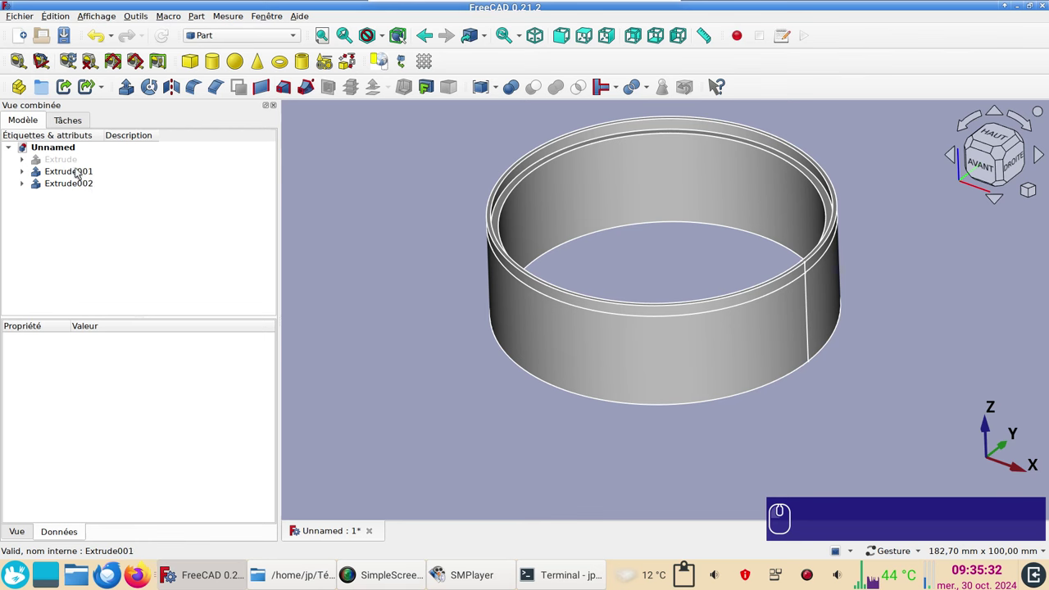
Unhide the base disc Extrude and orbit to see base, wall and rim together
right_click(74, 166)
click(74, 166)
key(space)
right_click(691, 503)
click(709, 502)
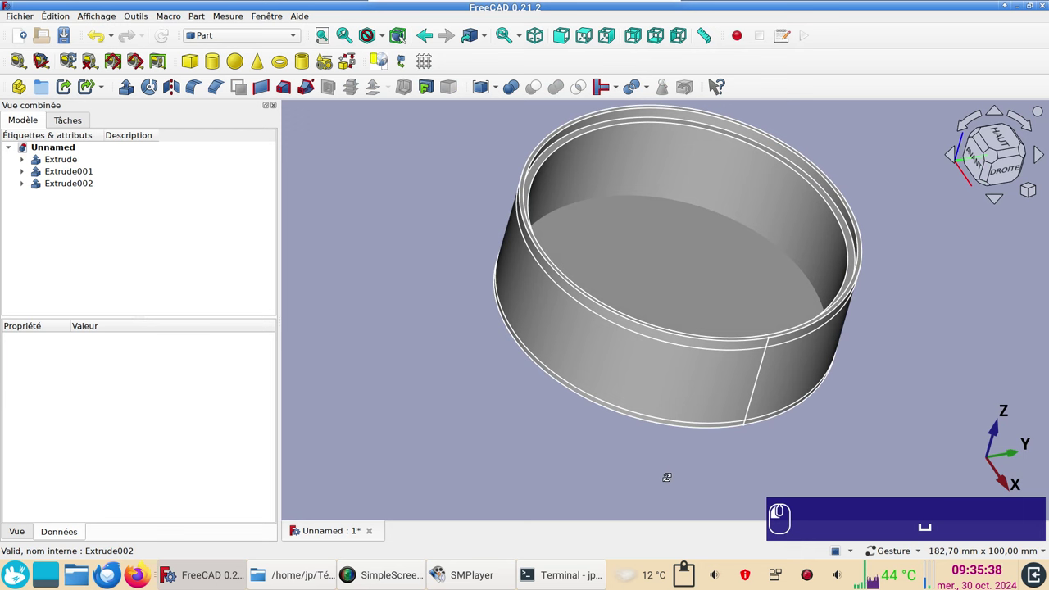
click(671, 482)
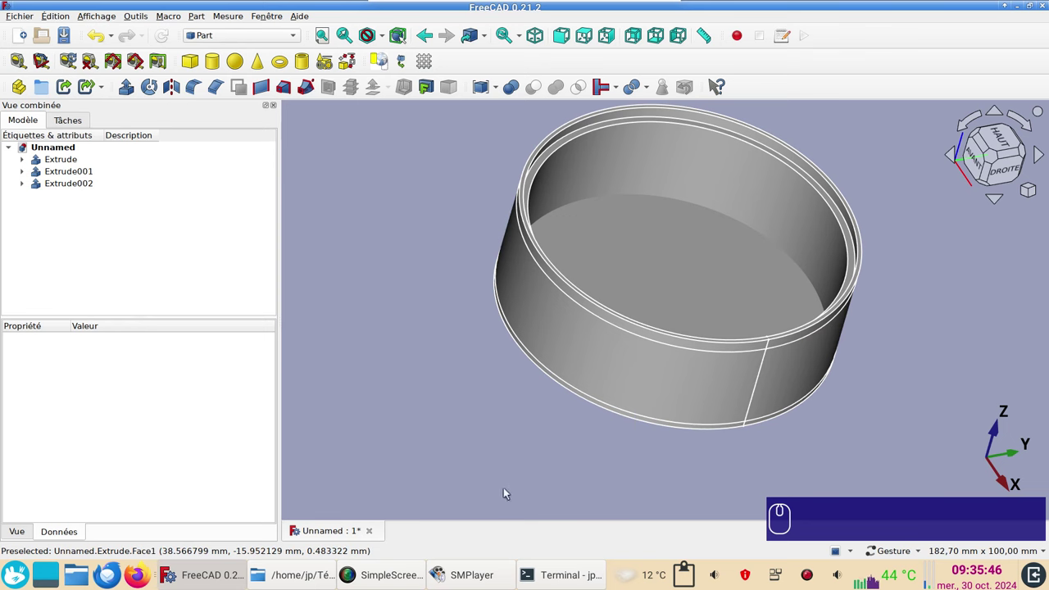
Select Extrude, Extrude001 and Extrude002 together, undoing an accidental Compound
click(71, 156)
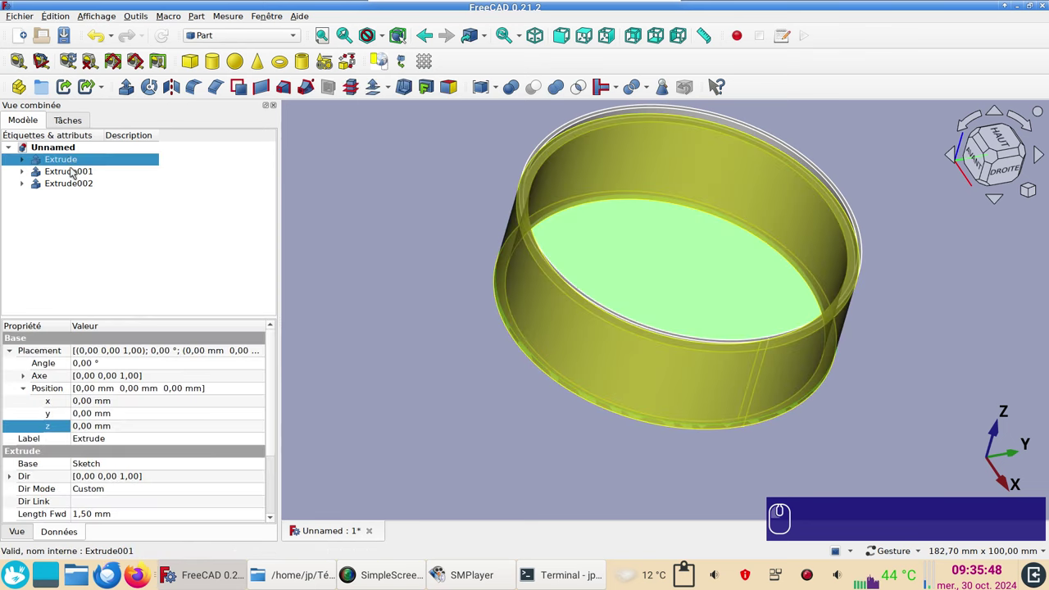
drag(75, 168, 408, 423)
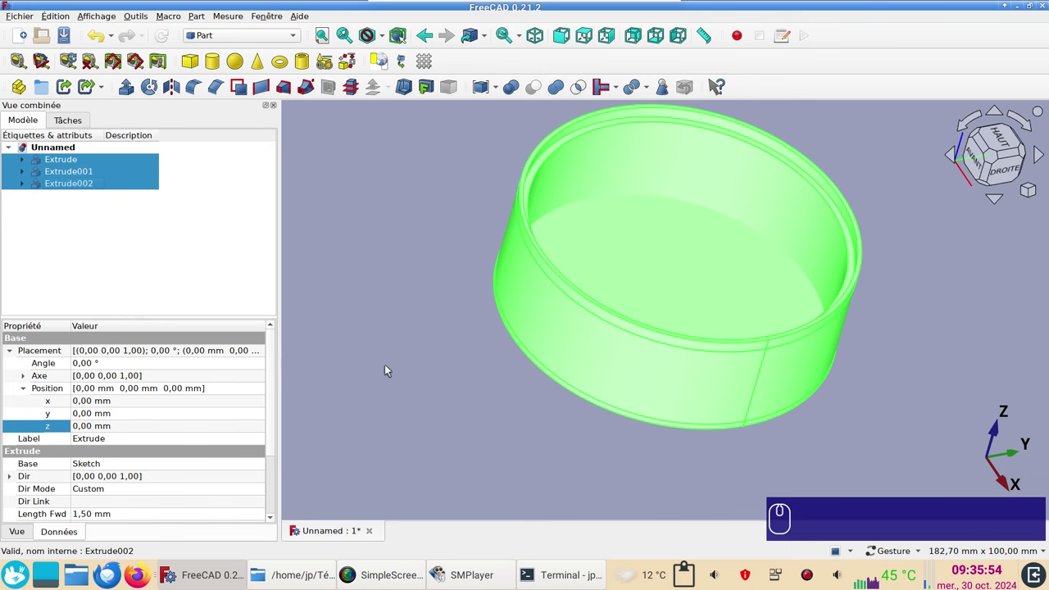
click(481, 90)
click(86, 164)
key(space)
key(space)
key(ctrl+z)
click(76, 167)
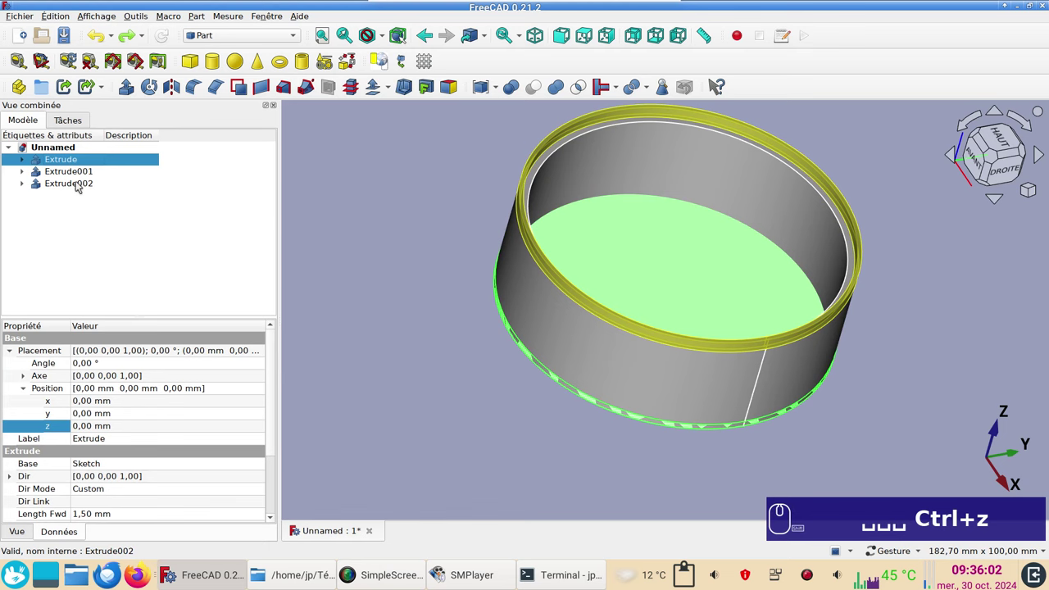
click(80, 183)
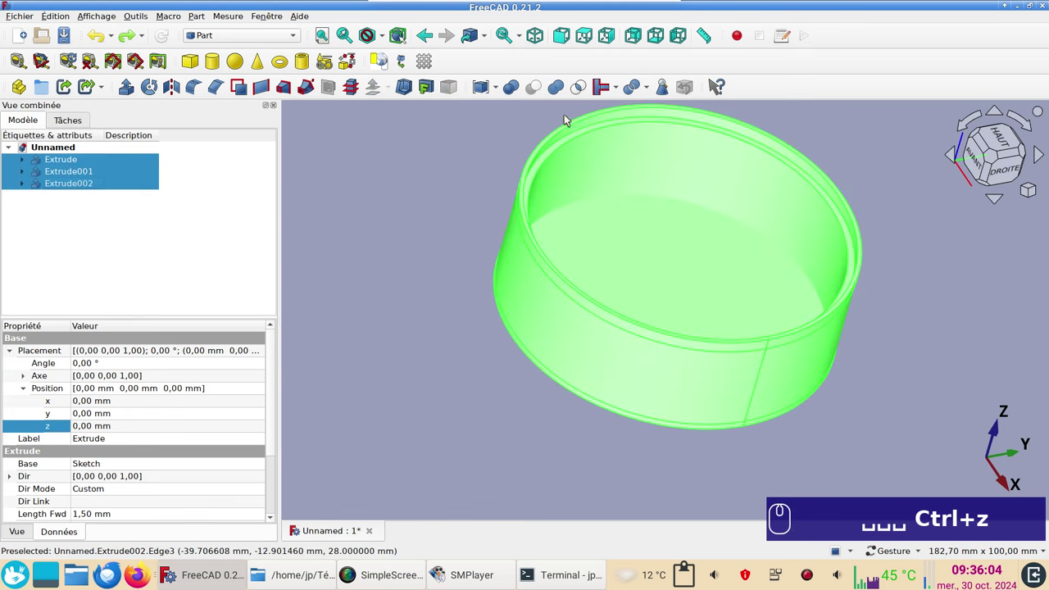
Union the three extrusions into one Fusion solid and inspect its properties
click(560, 89)
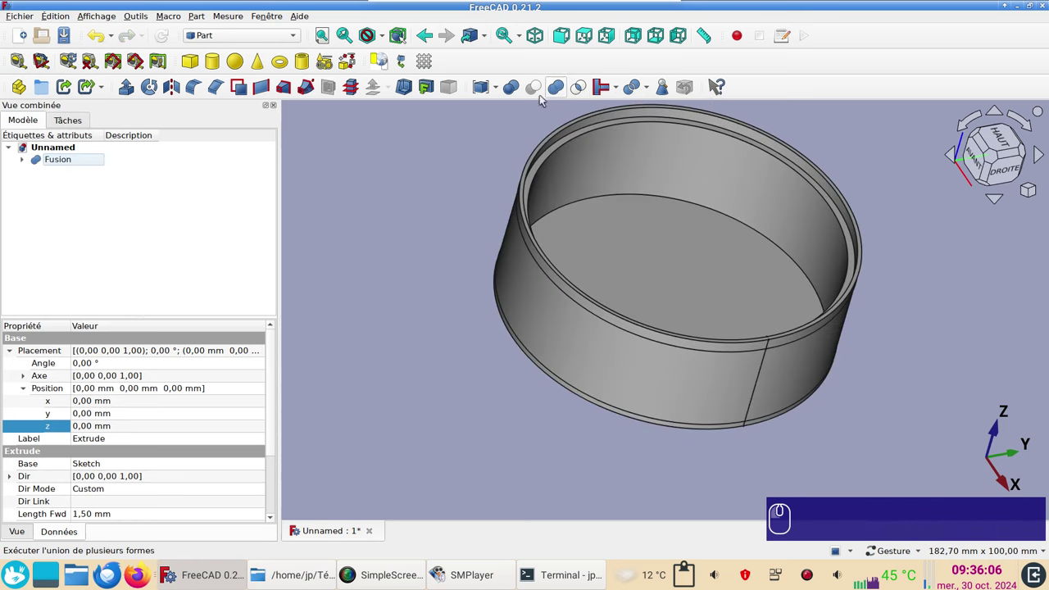
click(95, 165)
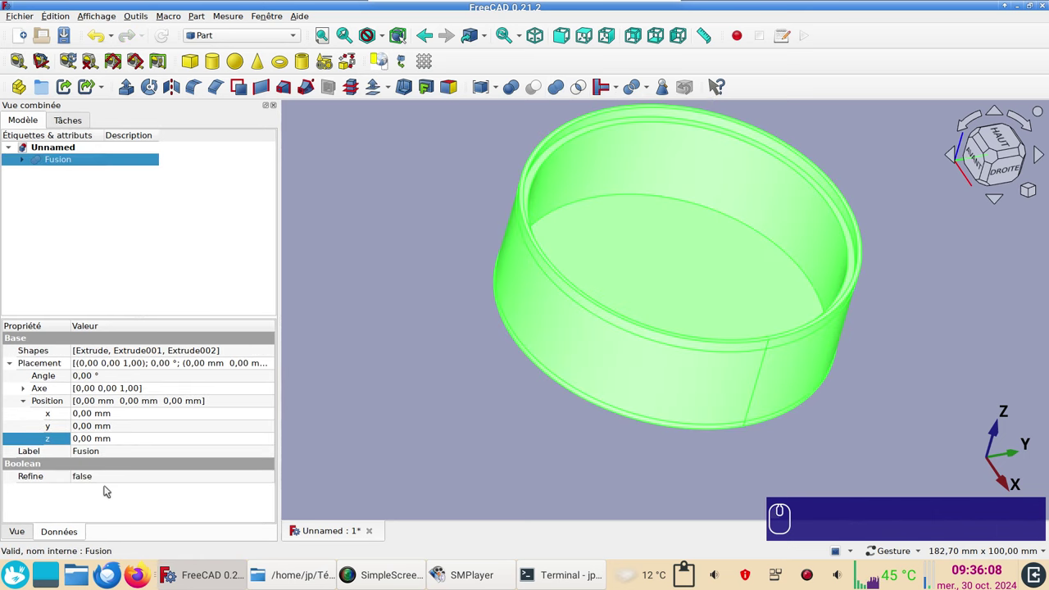
drag(100, 485, 106, 490)
drag(107, 492, 616, 436)
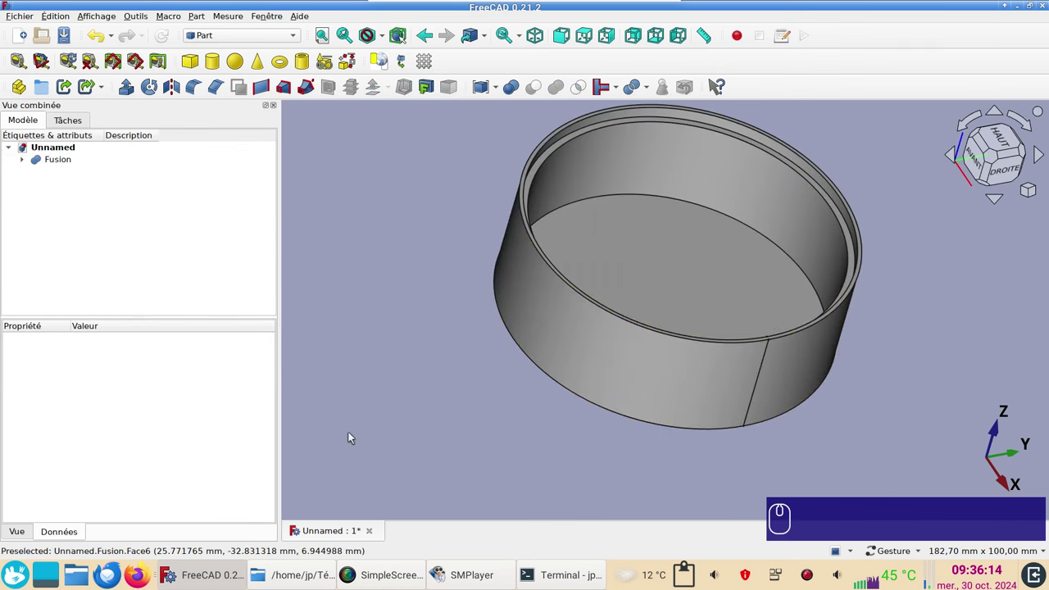
Close the fused document, start a new one and switch to the Part Design workbench
click(685, 369)
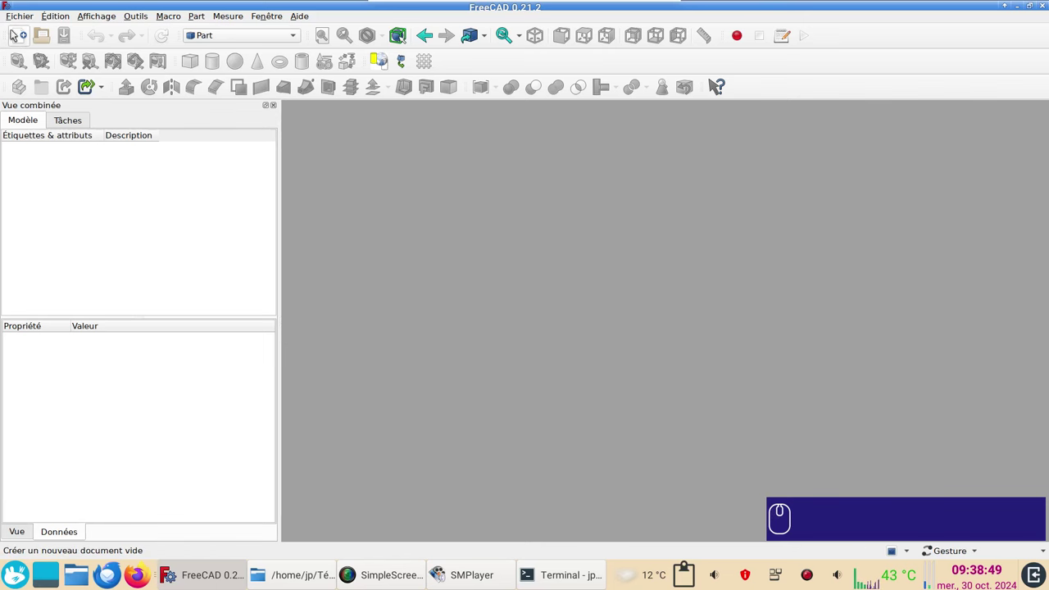
click(23, 42)
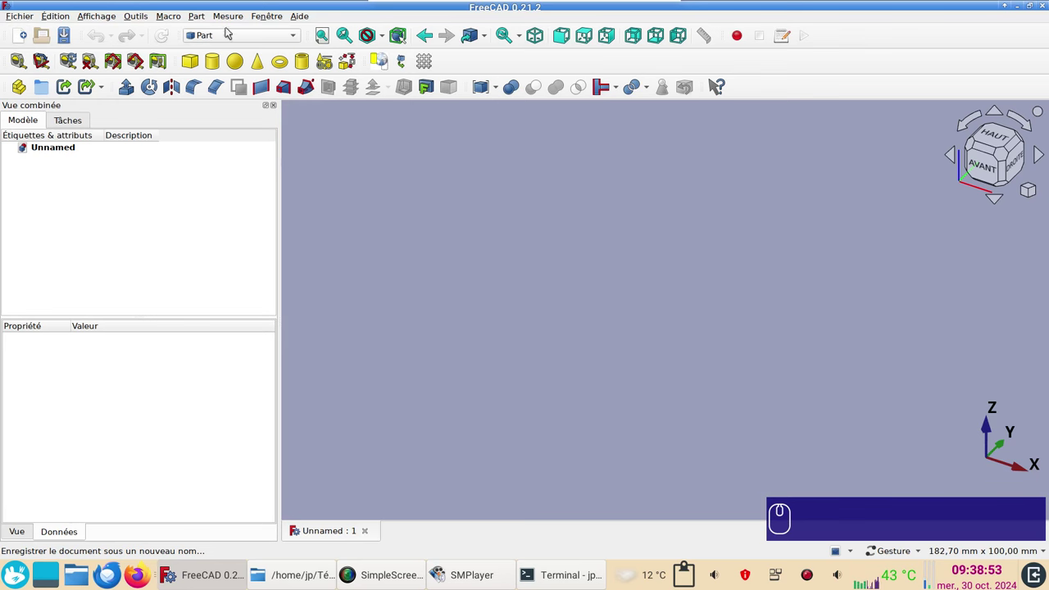
drag(237, 39, 236, 152)
click(236, 153)
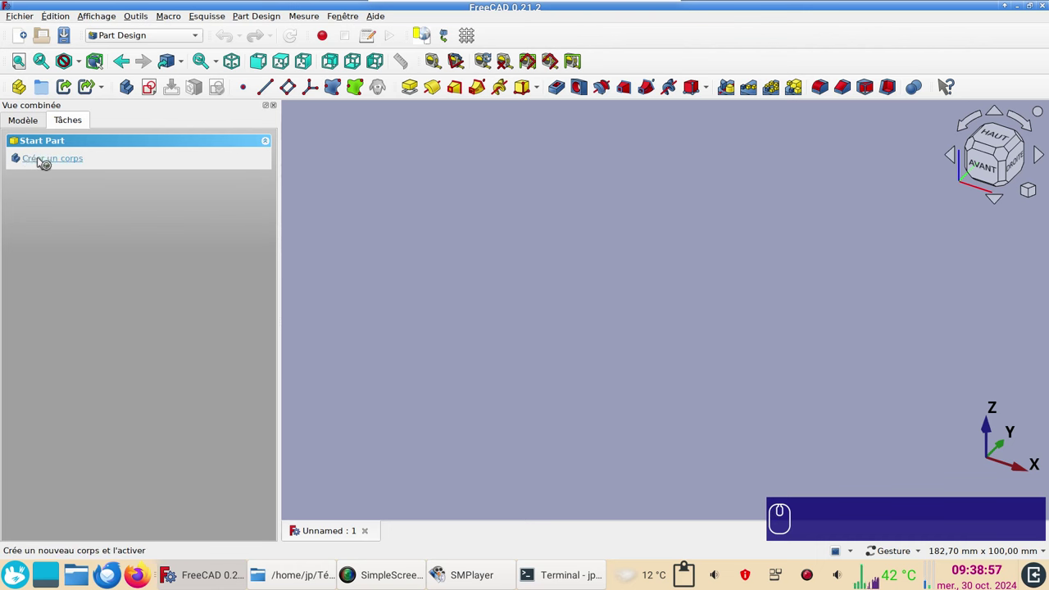
Create a body and a new sketch attached to the XY plane
middle_click(43, 161)
click(42, 161)
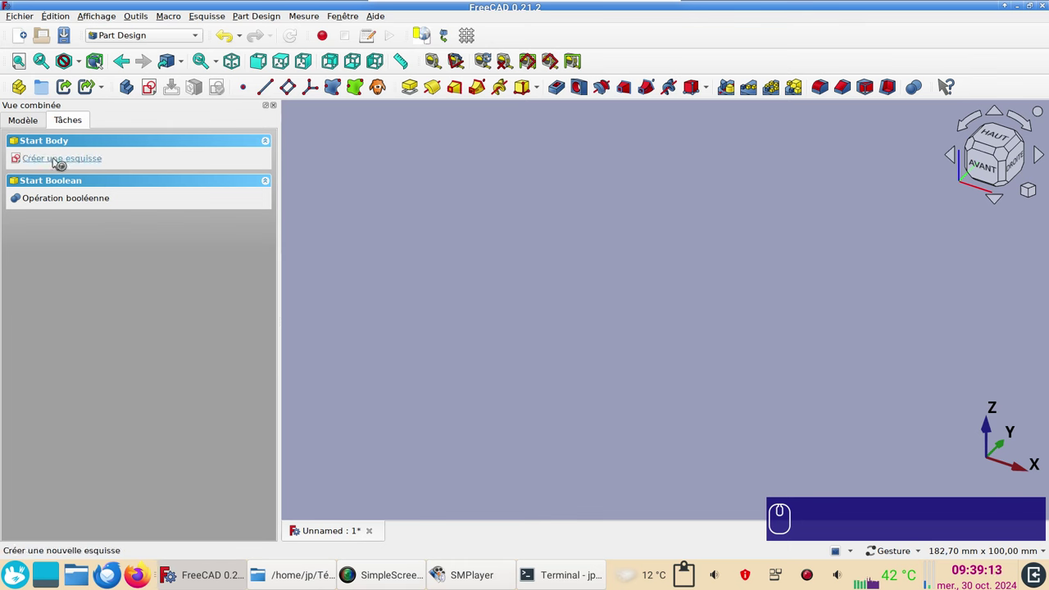
middle_click(57, 161)
click(57, 159)
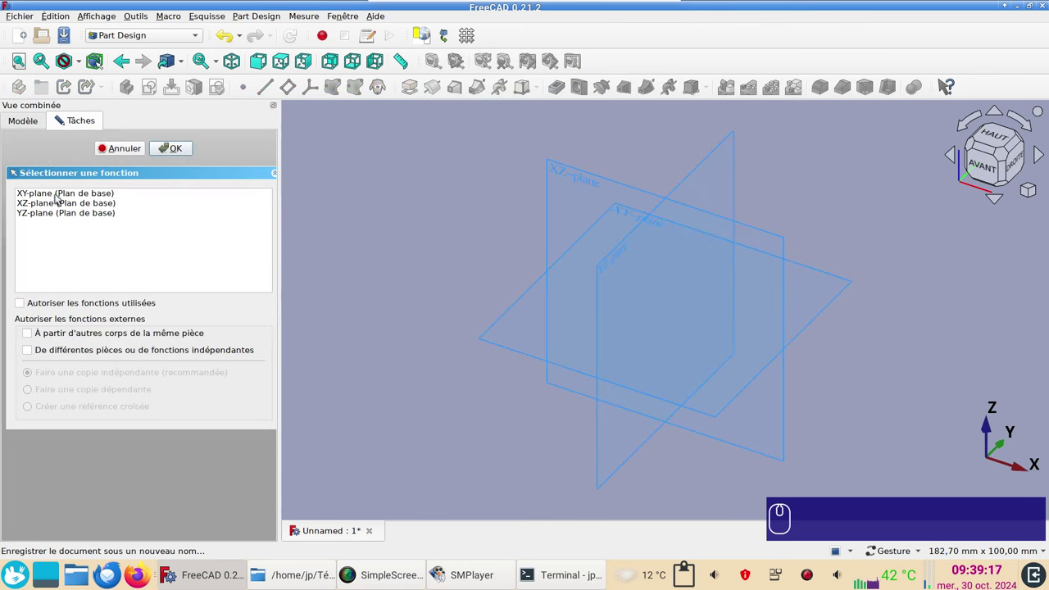
click(60, 195)
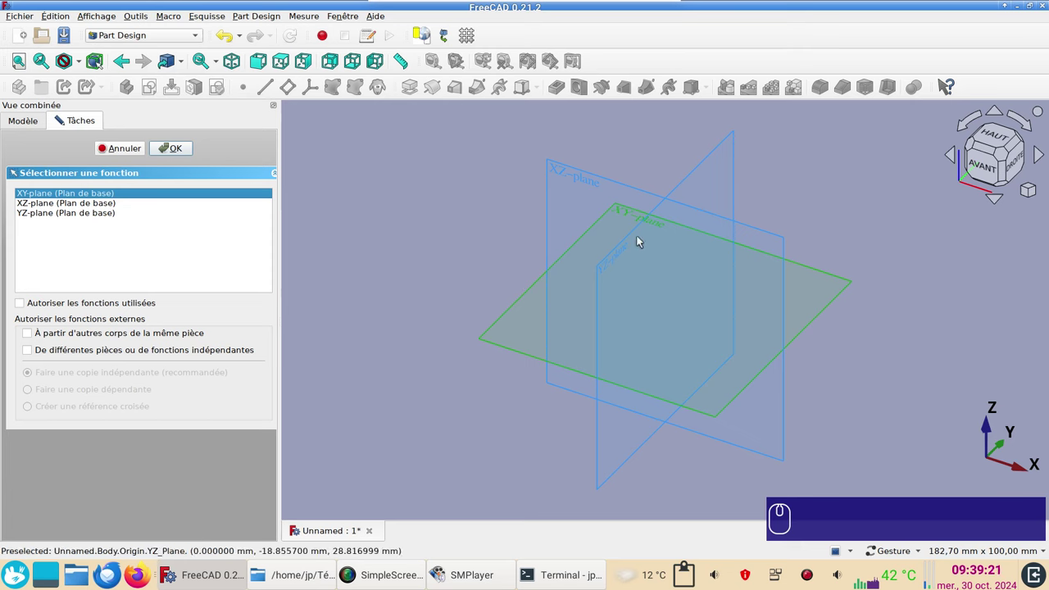
click(186, 150)
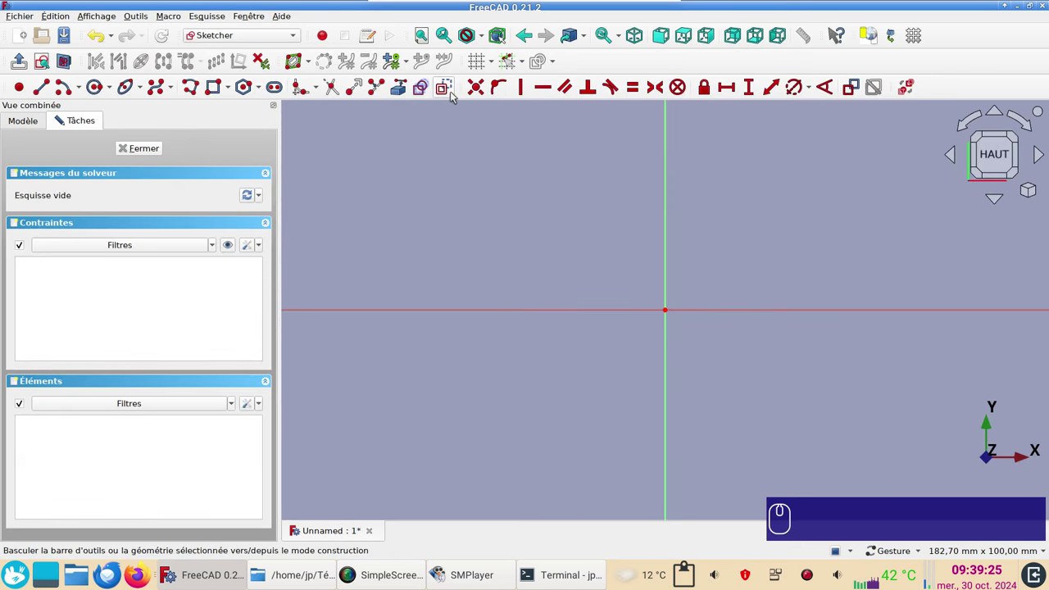
Draw three circles centred on the origin with the circle tool
drag(455, 95, 80, 103)
middle_click(455, 95)
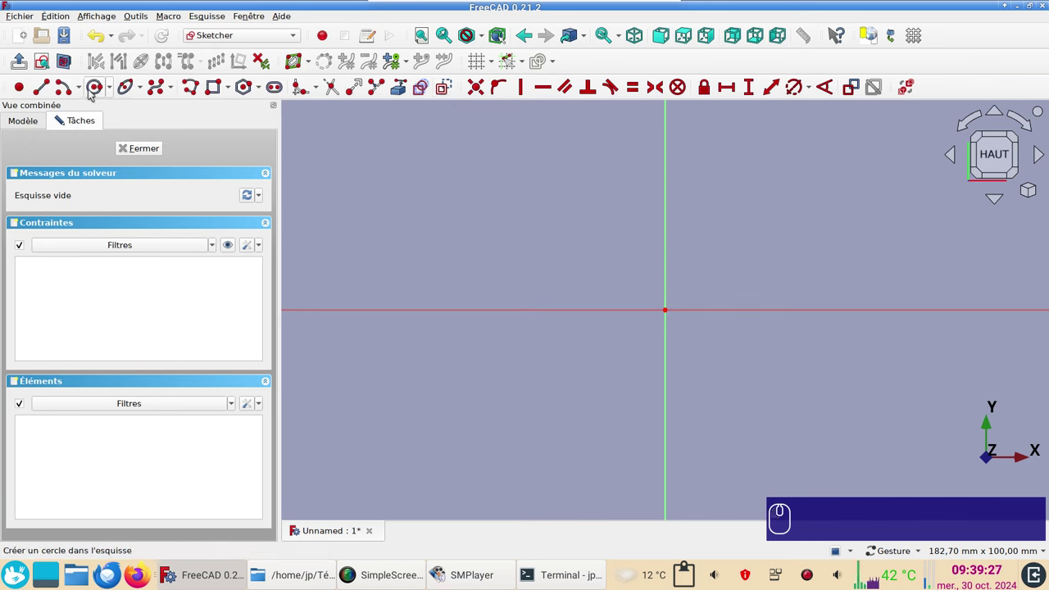
click(94, 89)
middle_click(95, 89)
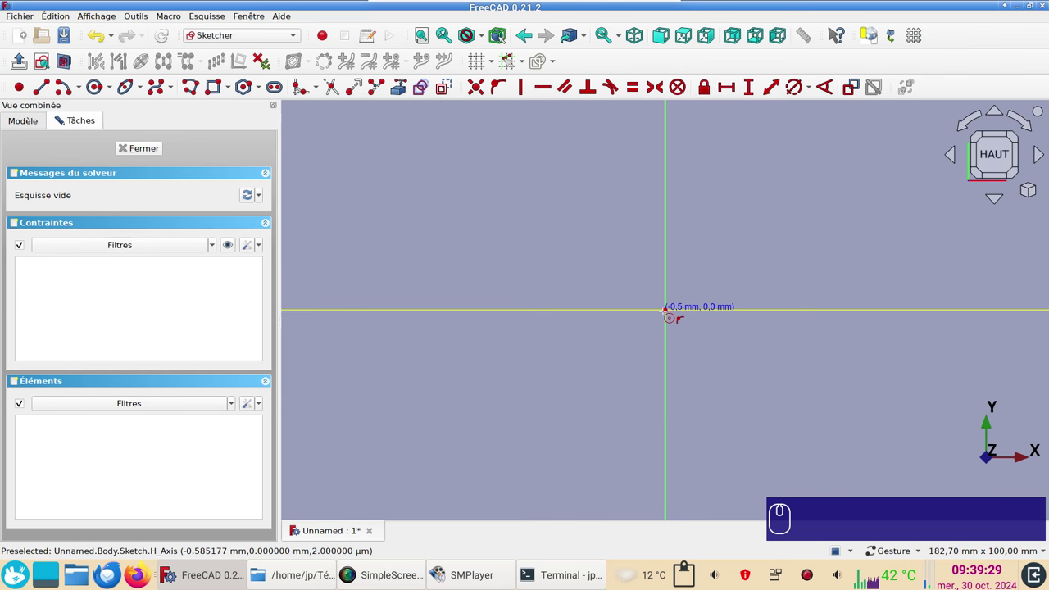
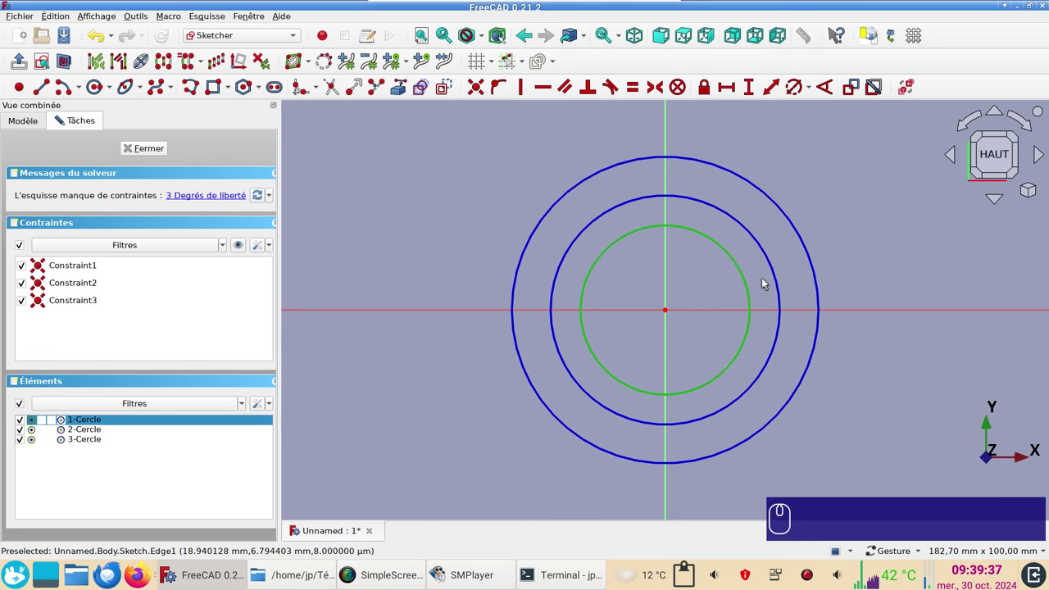
Constrain the circles' diameters to 78, 81.5 and 83.5 mm
key(r)
key(KP_7)
key(KP_8)
key(Return)
click(773, 266)
key(r)
key(KP_8)
key(KP_1)
text(r)
key(KP_7)
key(KP_8)
key(Return)
key(KP_1)
text(.)
key(KP_5)
key(KP_8)
key(Return)
text(r)
key(KP_1)
text(.)
key(KP_5)
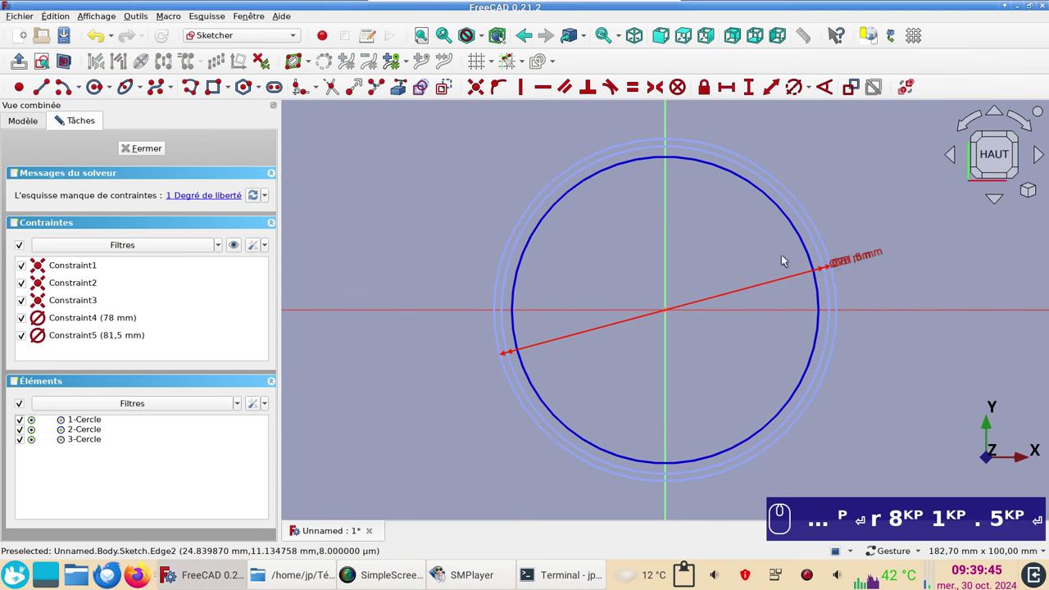
click(806, 240)
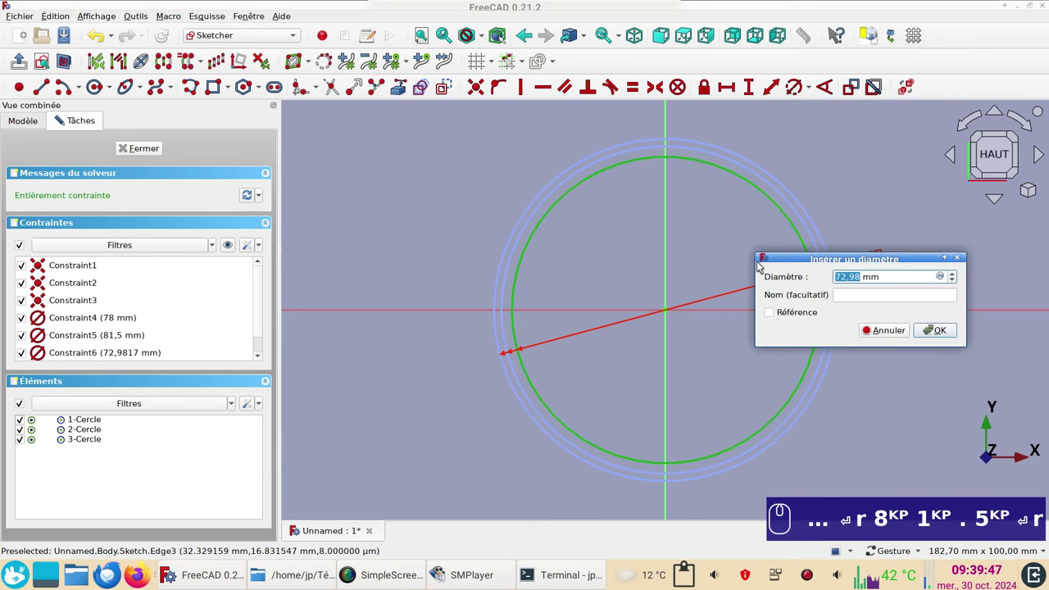
key(KP_3)
text(.)
key(Return)
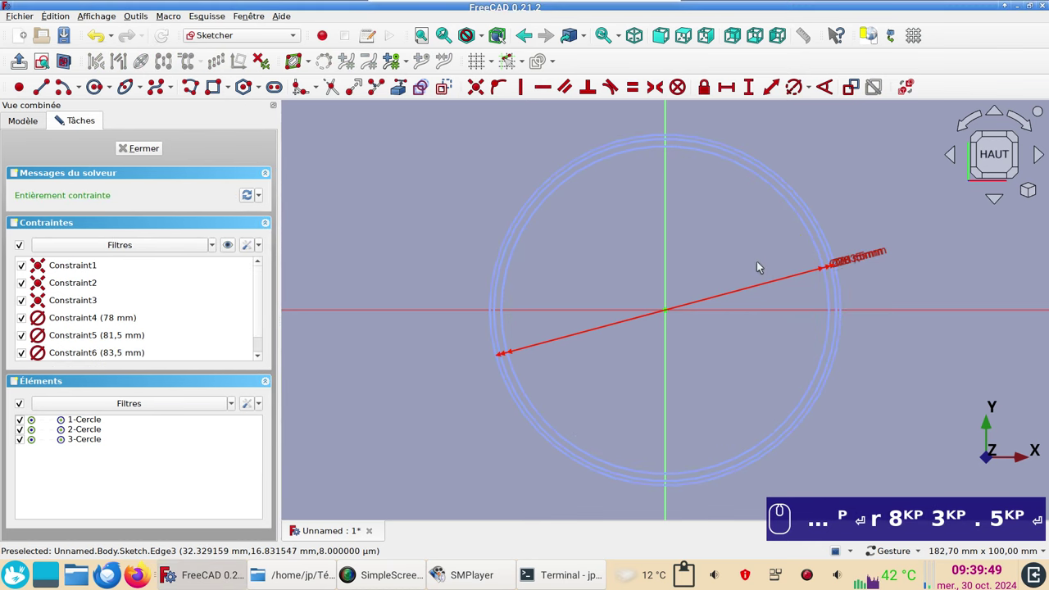
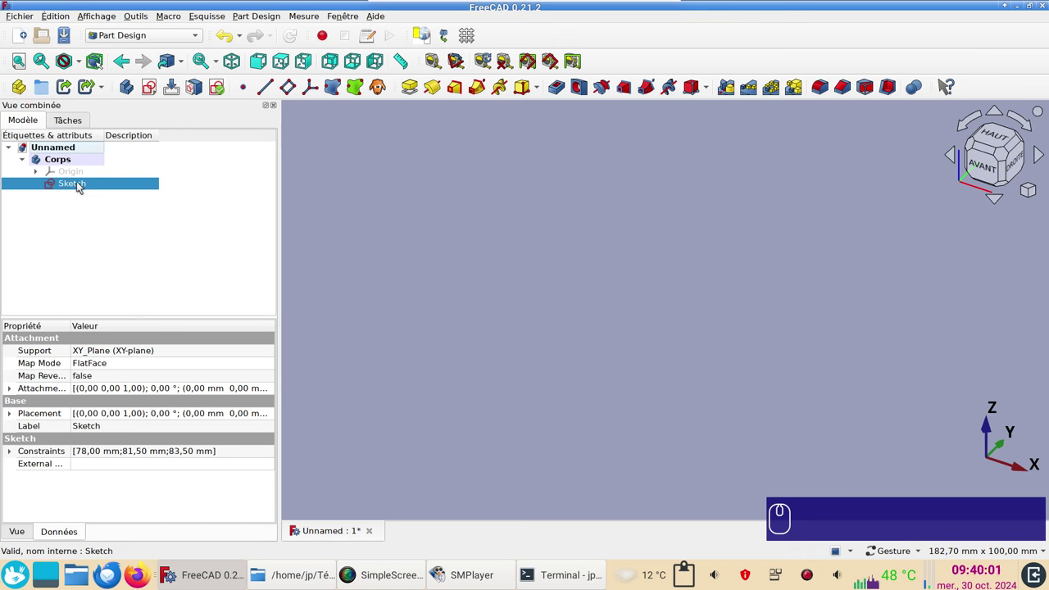
Copy the sketch as Sketch001 and reopen the original Sketch for editing
click(81, 183)
middle_click(64, 16)
click(65, 17)
click(106, 102)
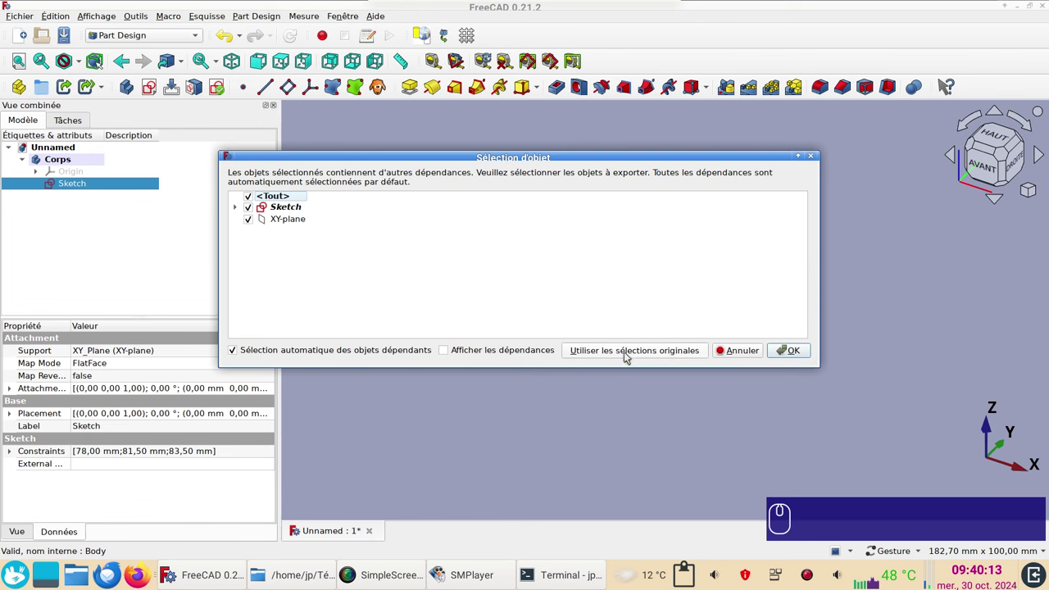
click(629, 355)
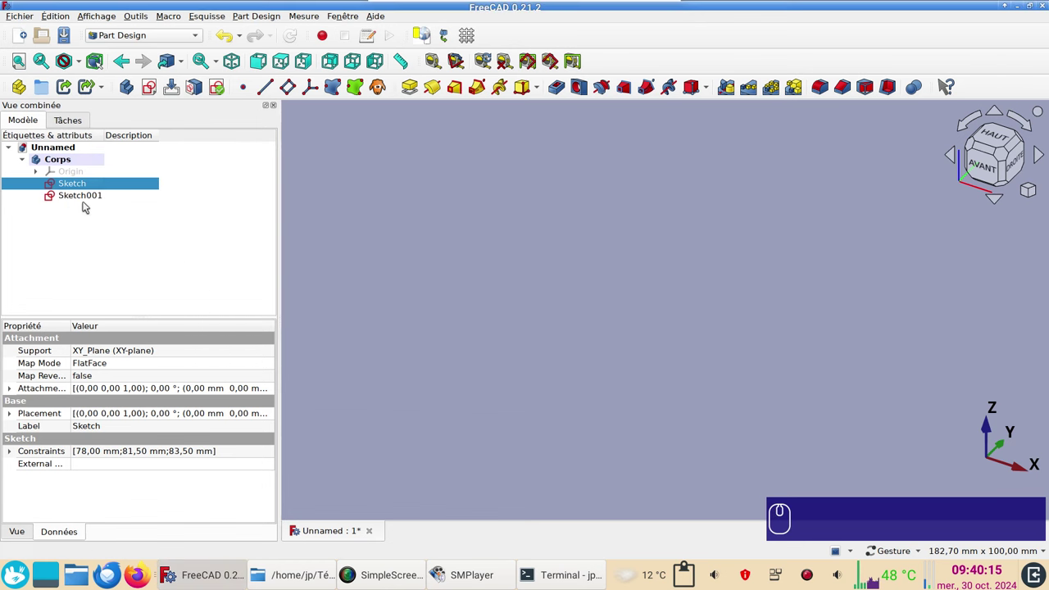
click(772, 446)
Make one circle construction geometry, leaving two concentric circles, and close the sketch
click(80, 185)
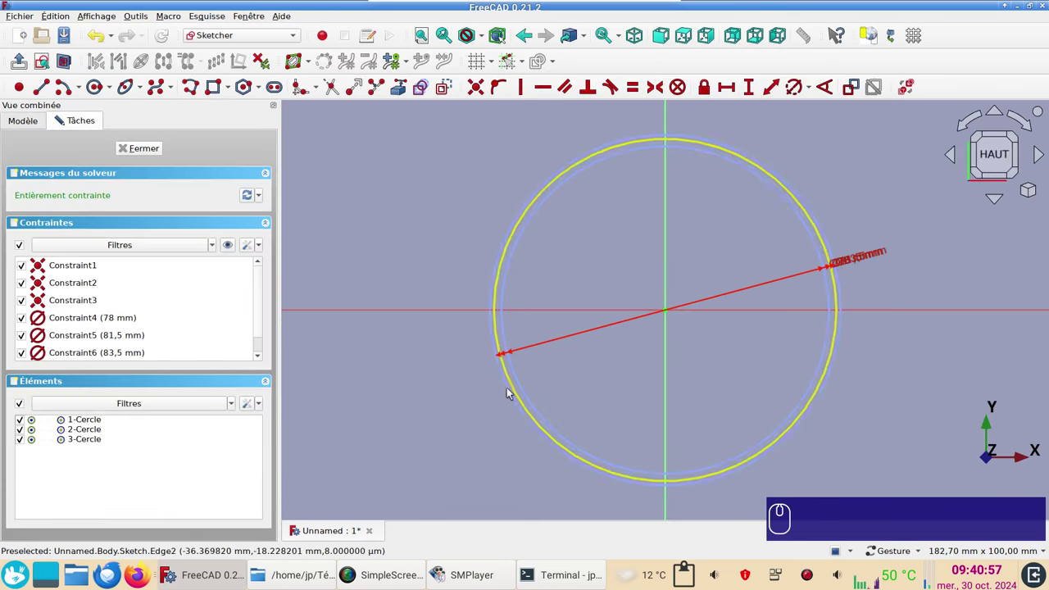
click(510, 391)
click(523, 384)
click(450, 90)
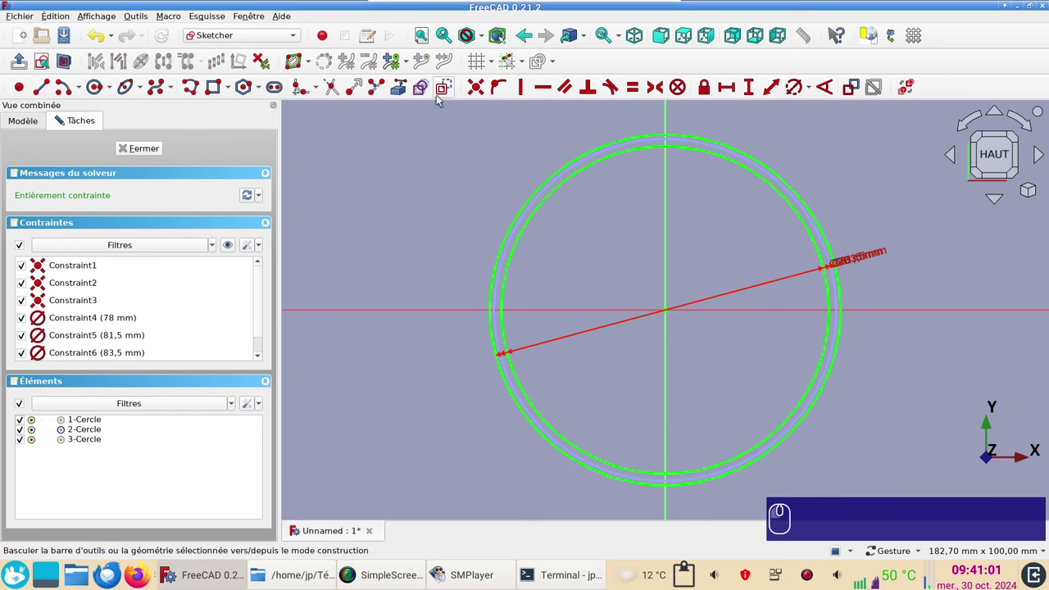
click(144, 152)
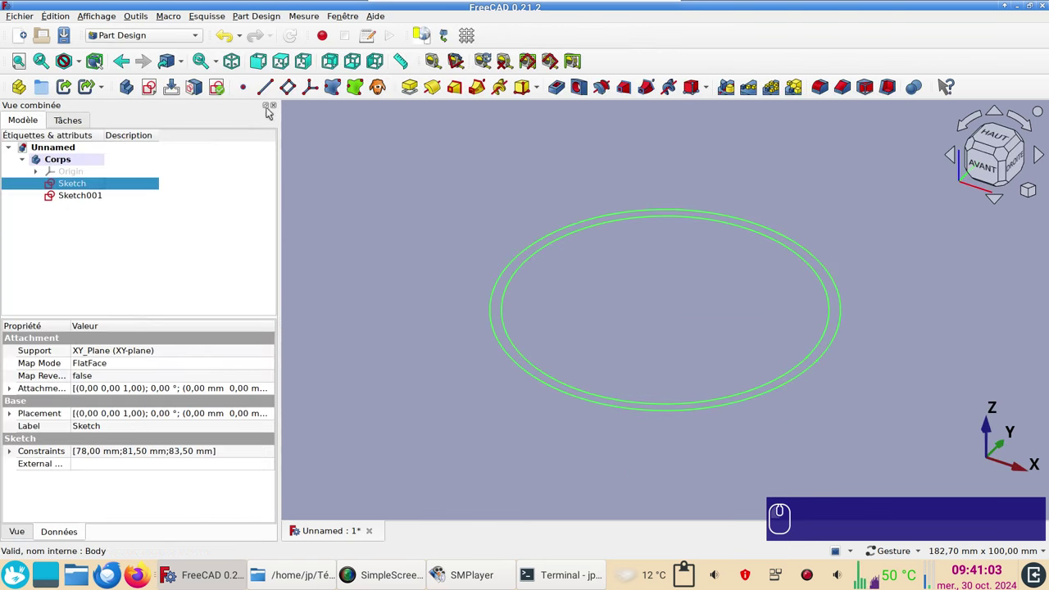
Pad the two-circle sketch 25 mm into the ring wall
click(418, 88)
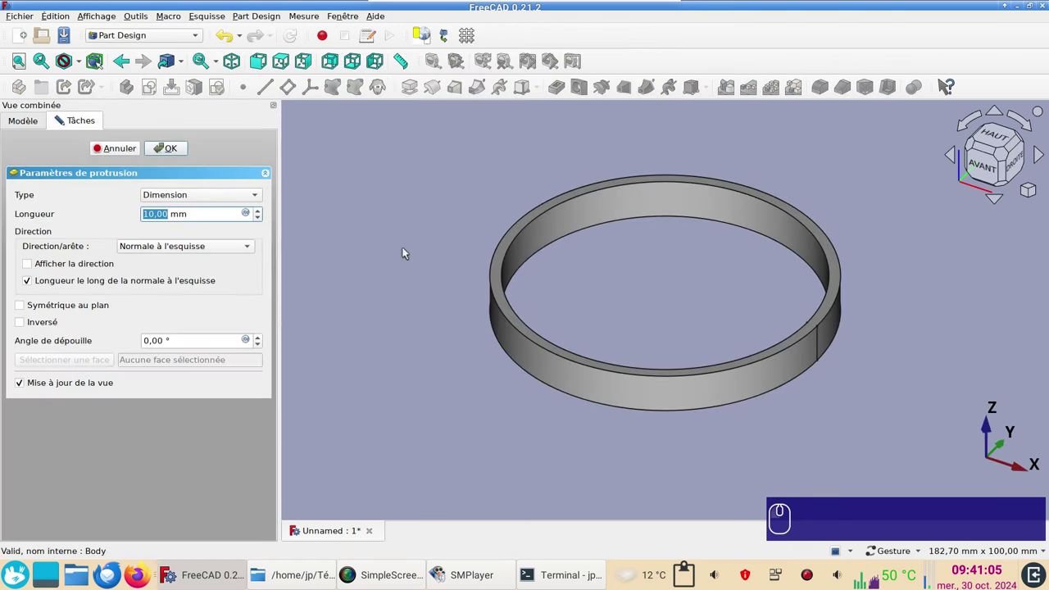
key(KP_2)
key(KP_5)
key(Return)
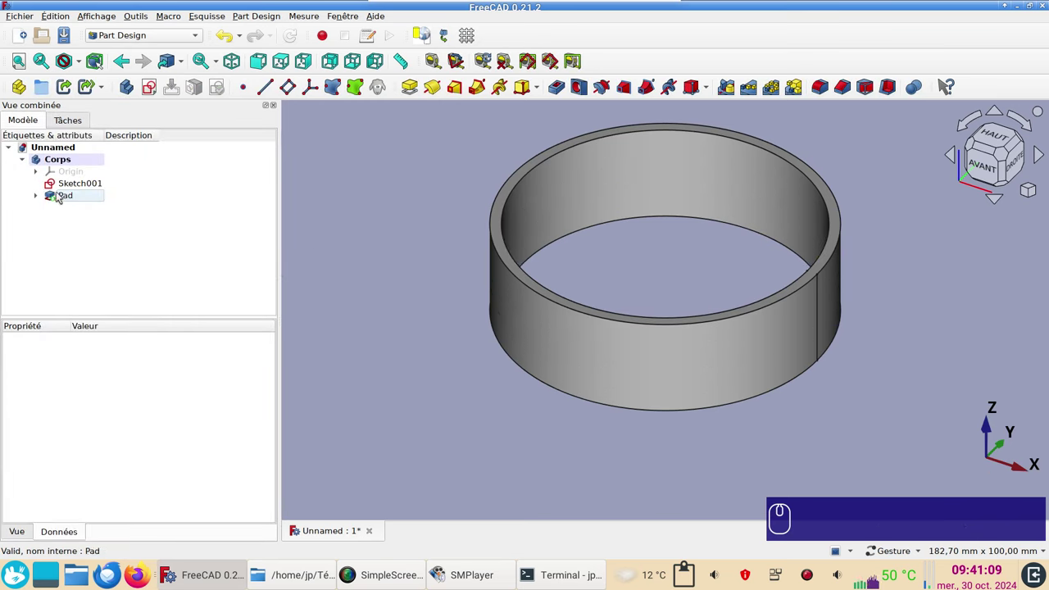
Review Sketch001 and the Pad, reopening the sketch and restoring the pad's visibility
click(80, 184)
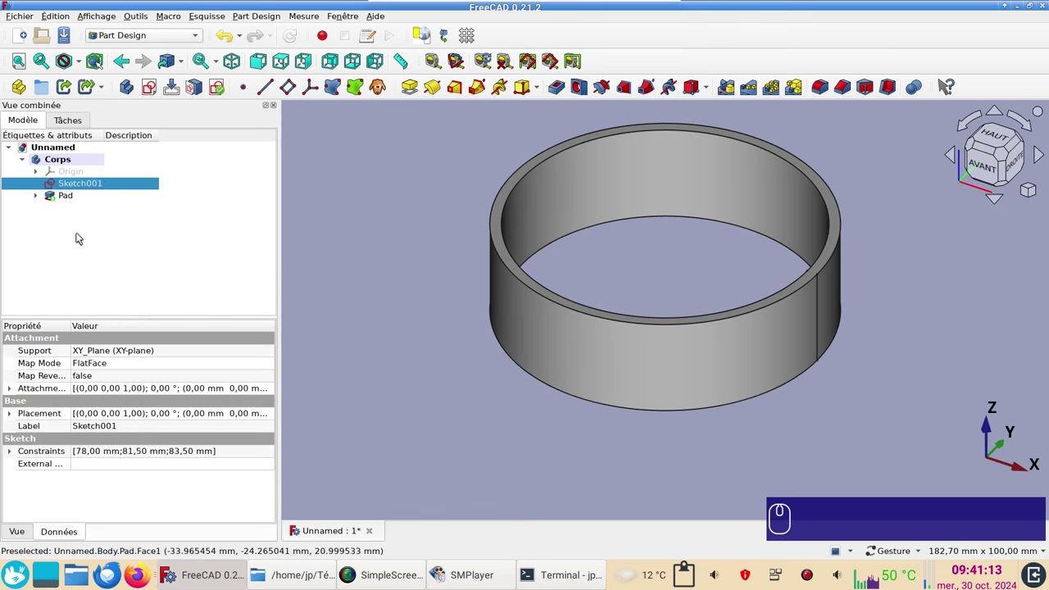
click(83, 184)
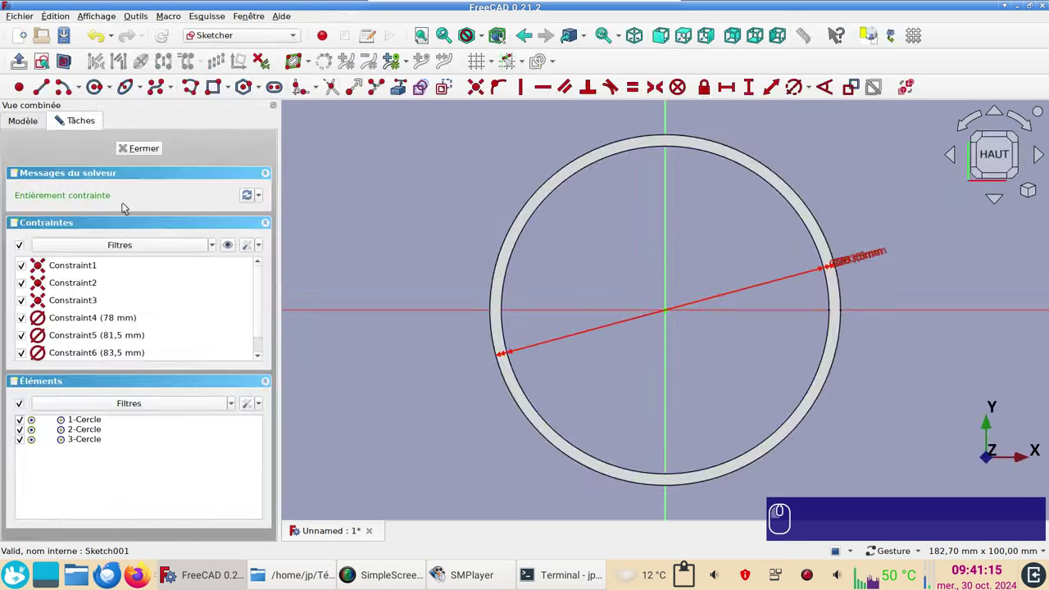
click(150, 152)
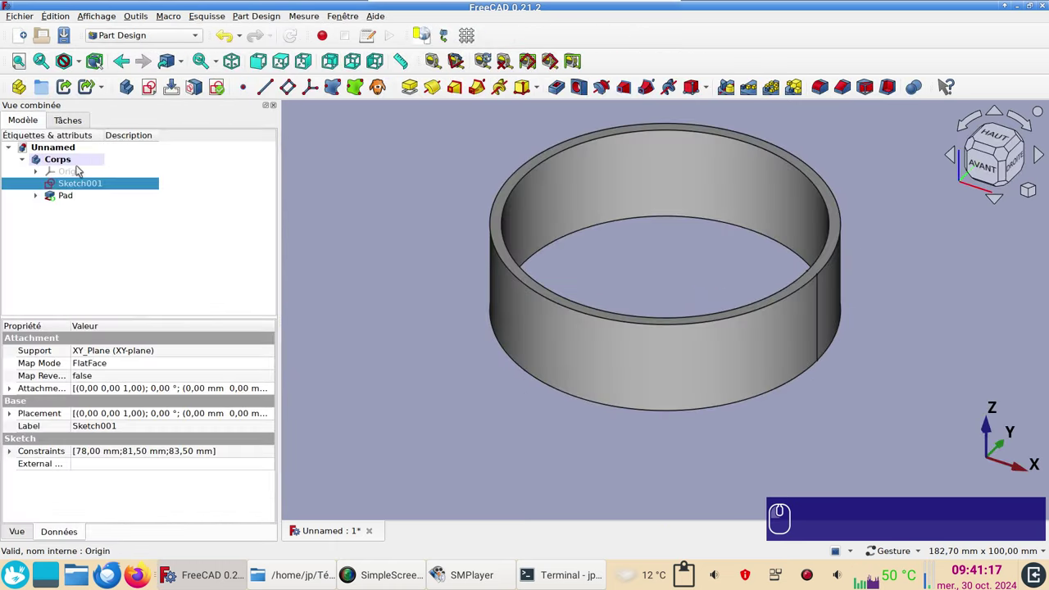
click(71, 197)
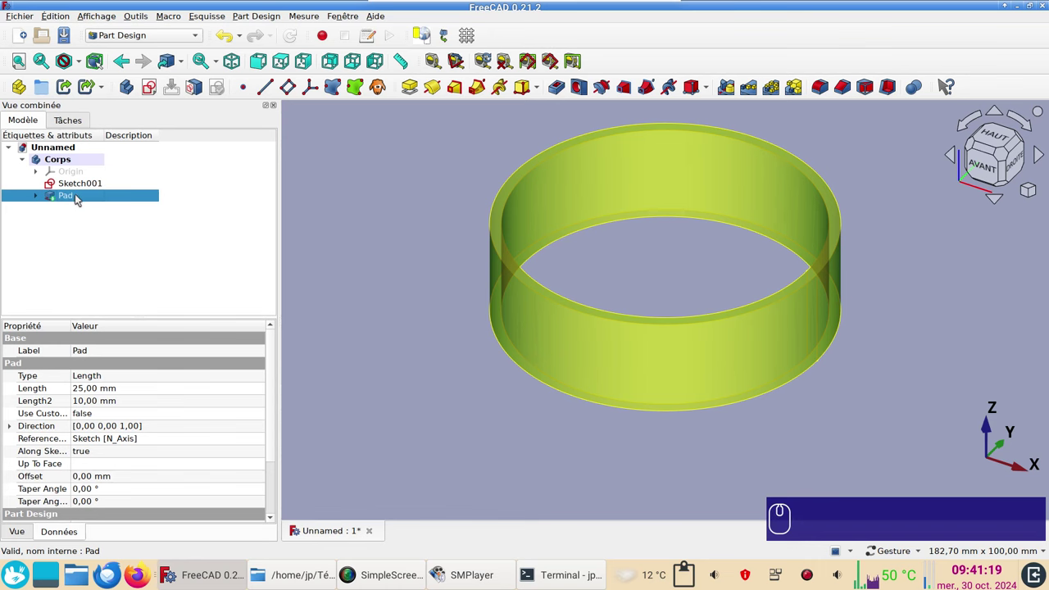
click(82, 184)
click(498, 333)
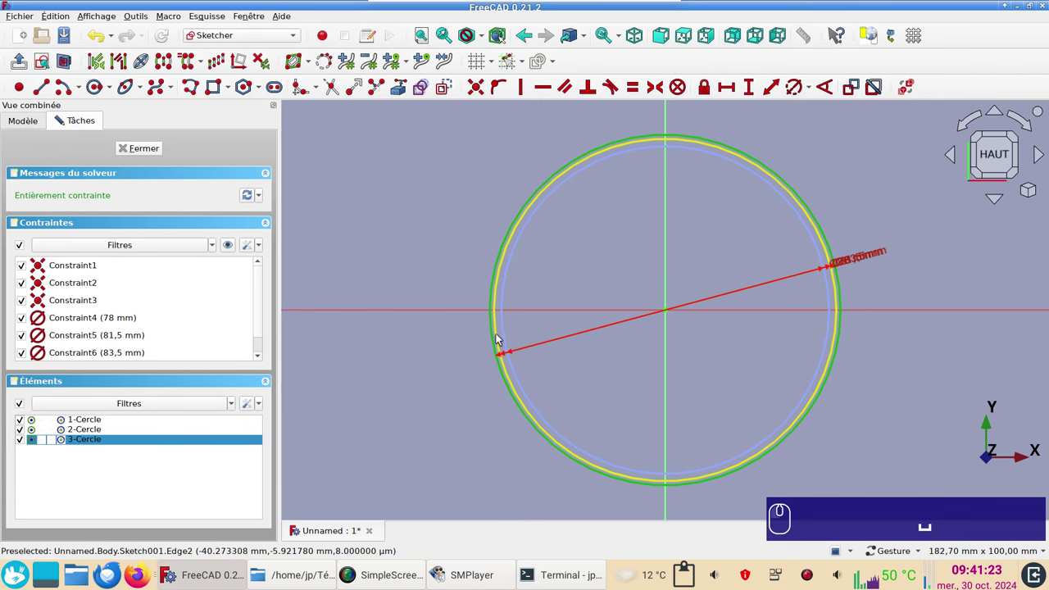
click(501, 337)
click(453, 88)
middle_click(137, 151)
click(137, 153)
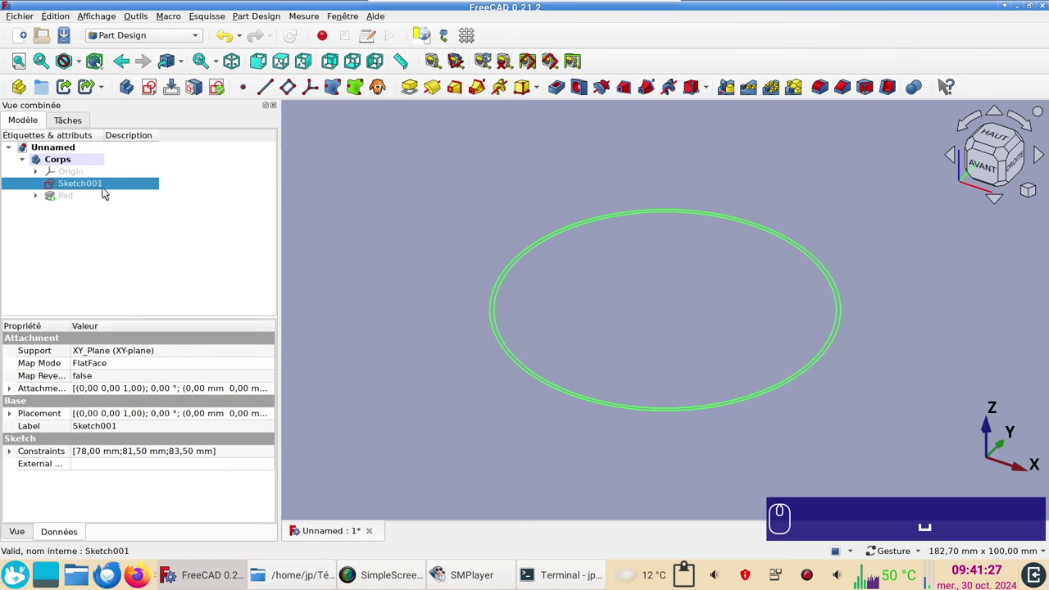
middle_click(76, 194)
click(74, 198)
key(space)
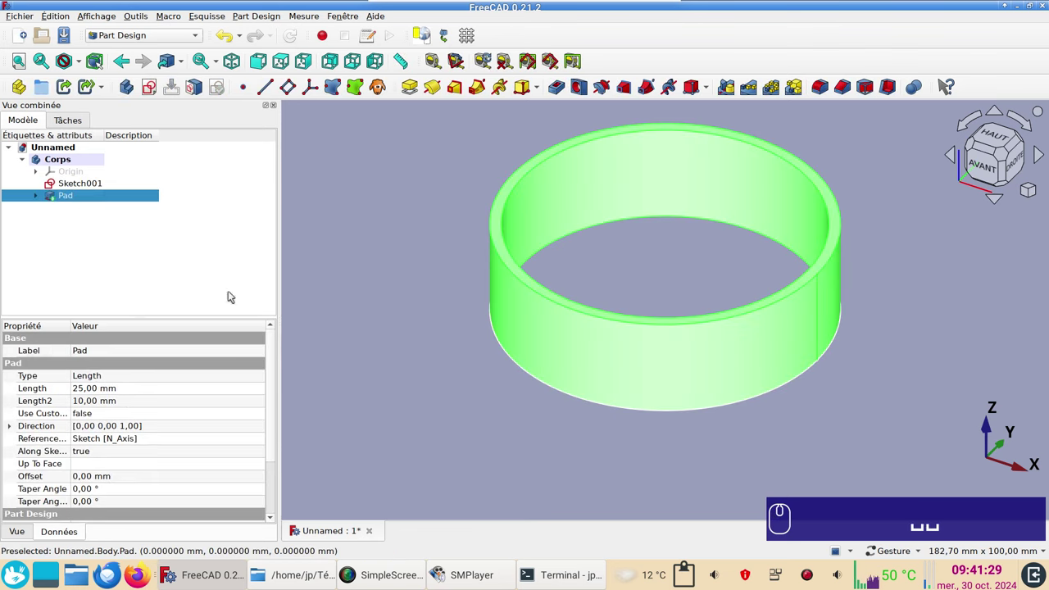
middle_click(117, 229)
click(98, 211)
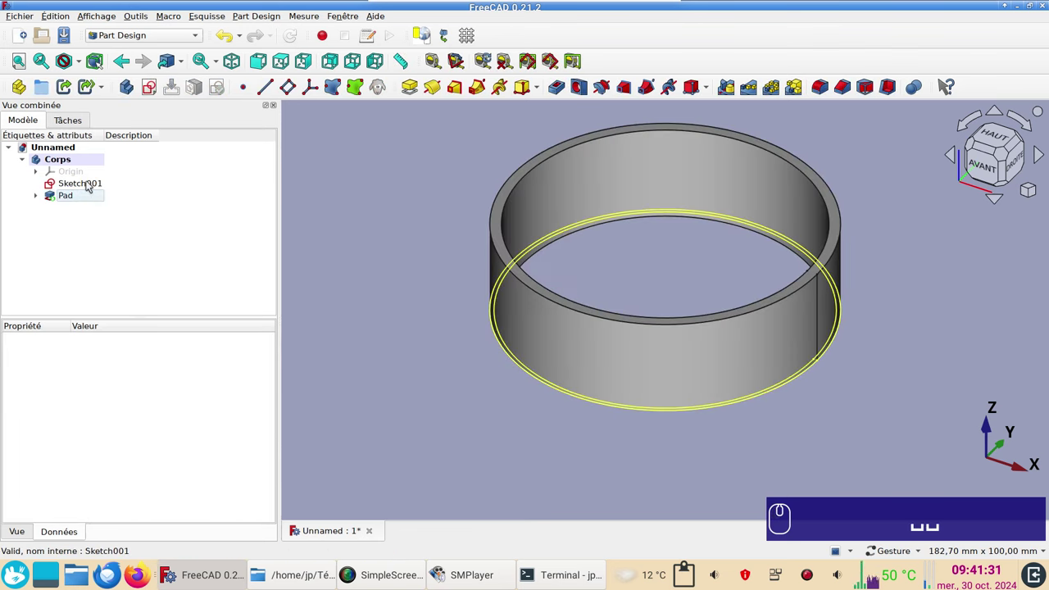
Expand Sketch001's Attachment Offset Position properties in the Data tab
click(78, 190)
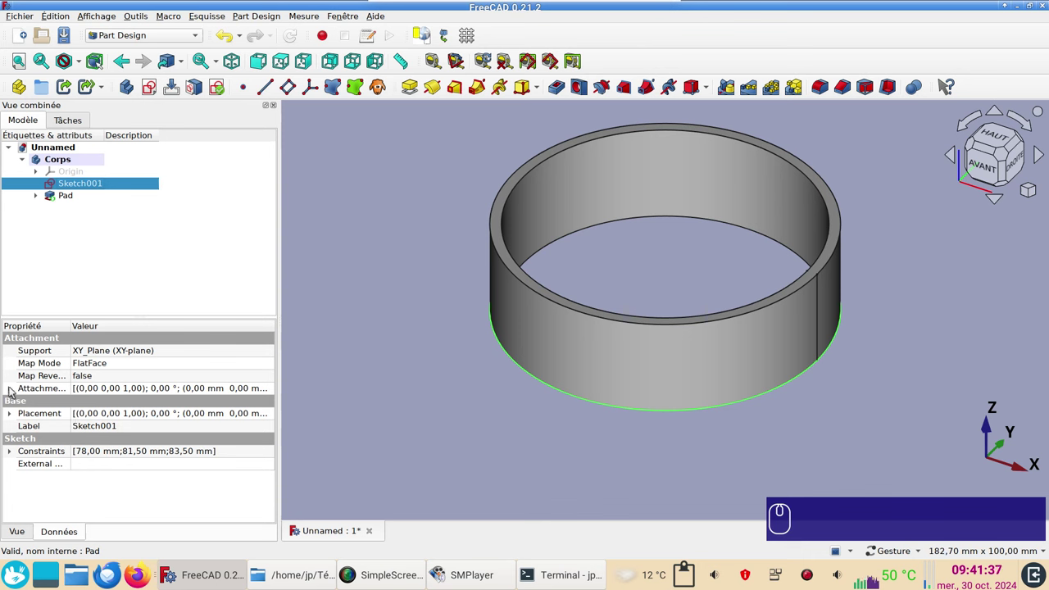
middle_click(13, 388)
click(13, 387)
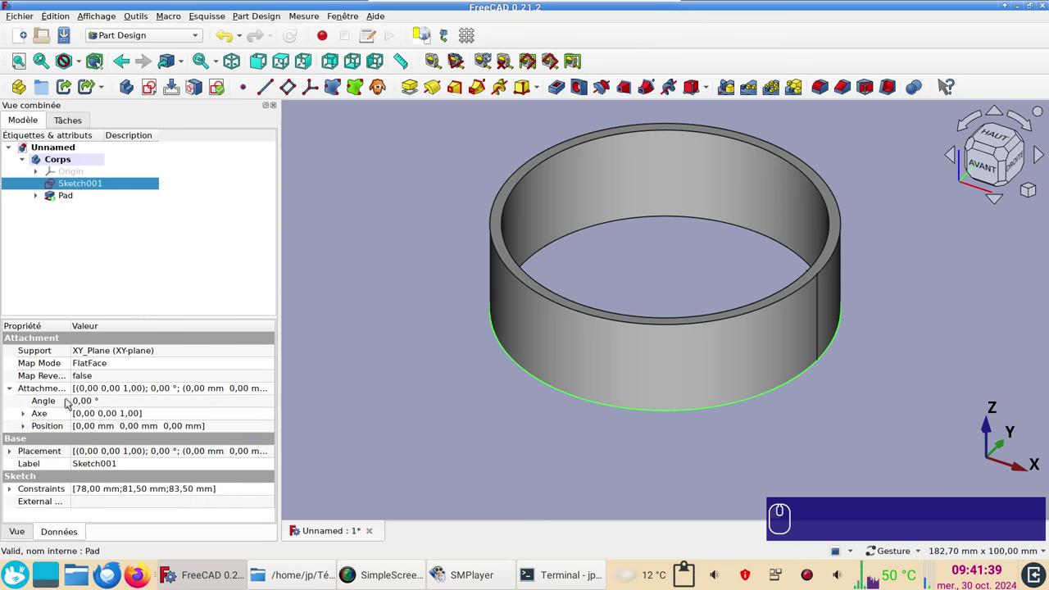
middle_click(26, 424)
click(26, 424)
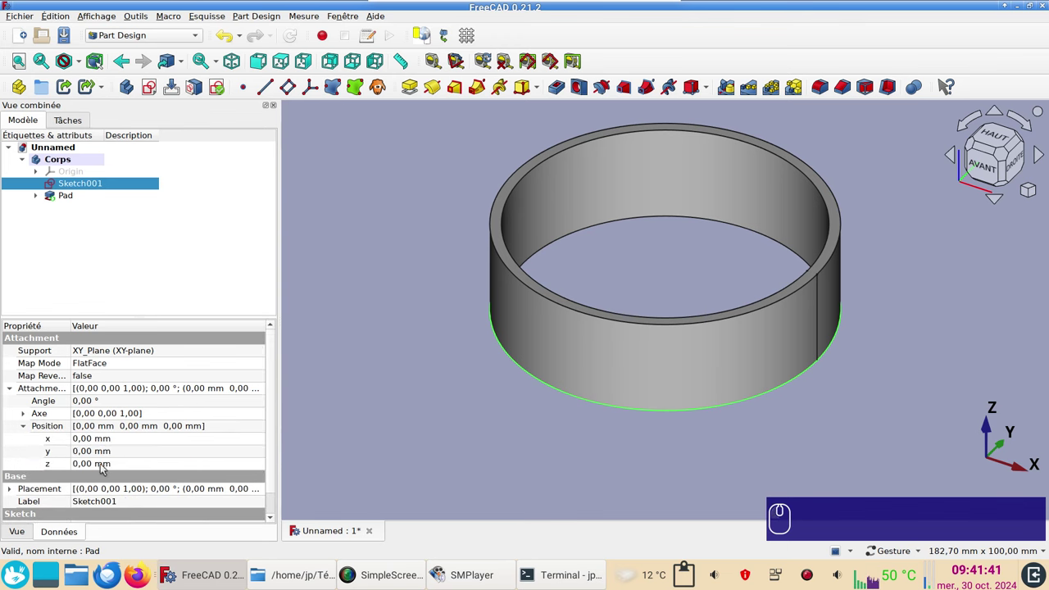
Set Sketch001's attachment offset z position to 25 mm, the top of the ring
click(105, 467)
key(KP_2)
key(KP_5)
key(Return)
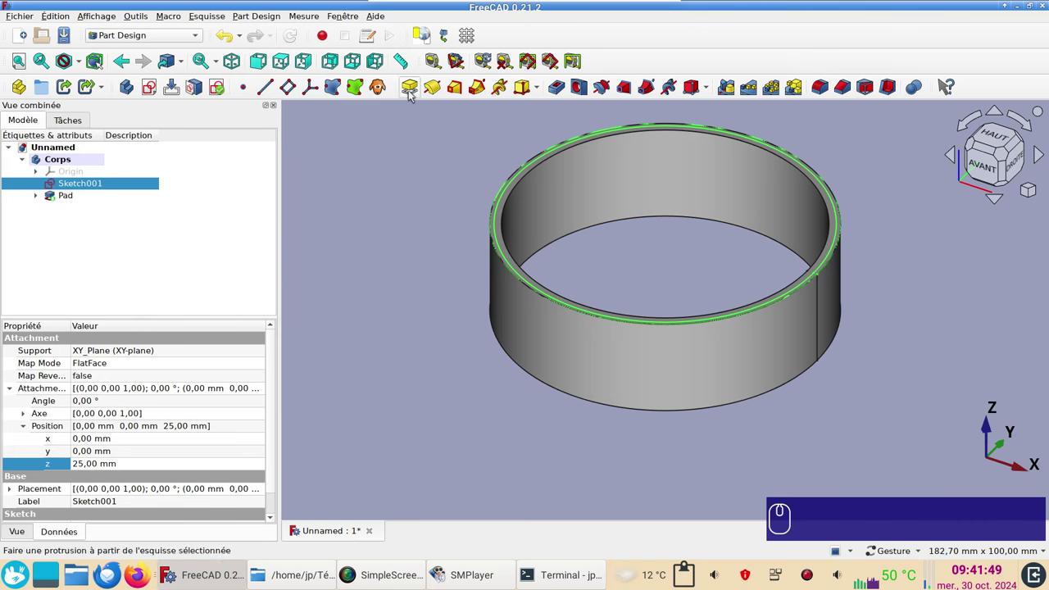
Pad Sketch001 by 3 mm as Pad001, the raised rim
click(413, 94)
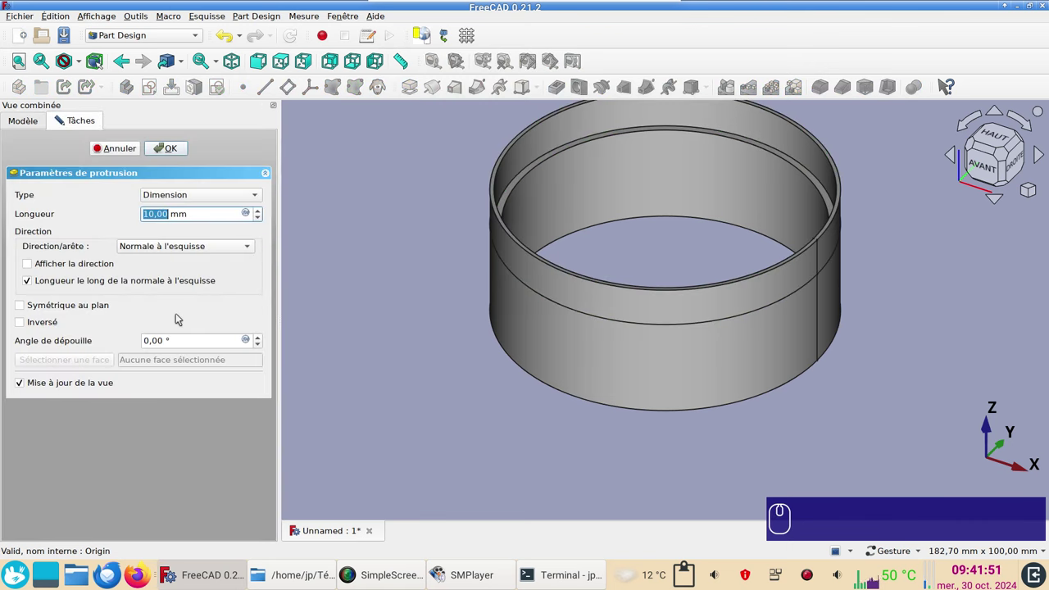
key(KP_3)
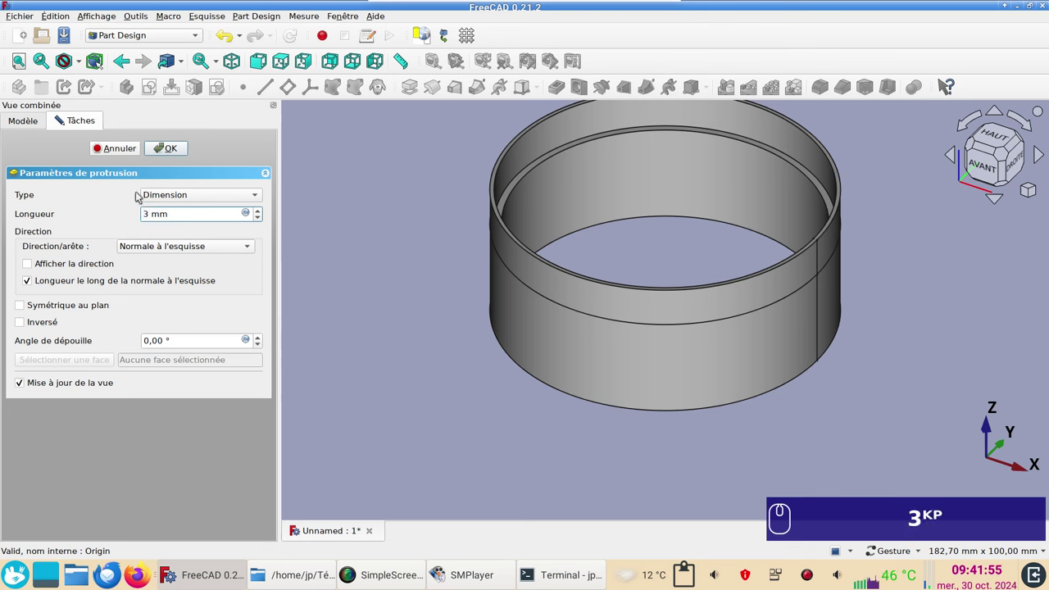
drag(179, 152, 430, 373)
middle_click(430, 373)
click(430, 373)
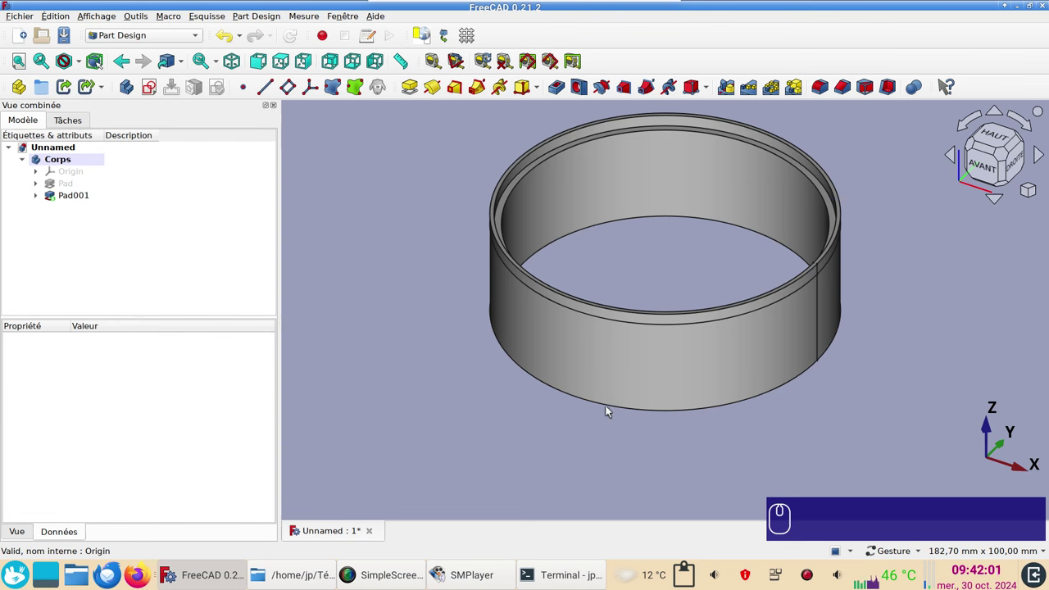
Pad the ring's bottom outer edge 1.5 mm as Pad002, closing the base
middle_click(611, 408)
click(566, 451)
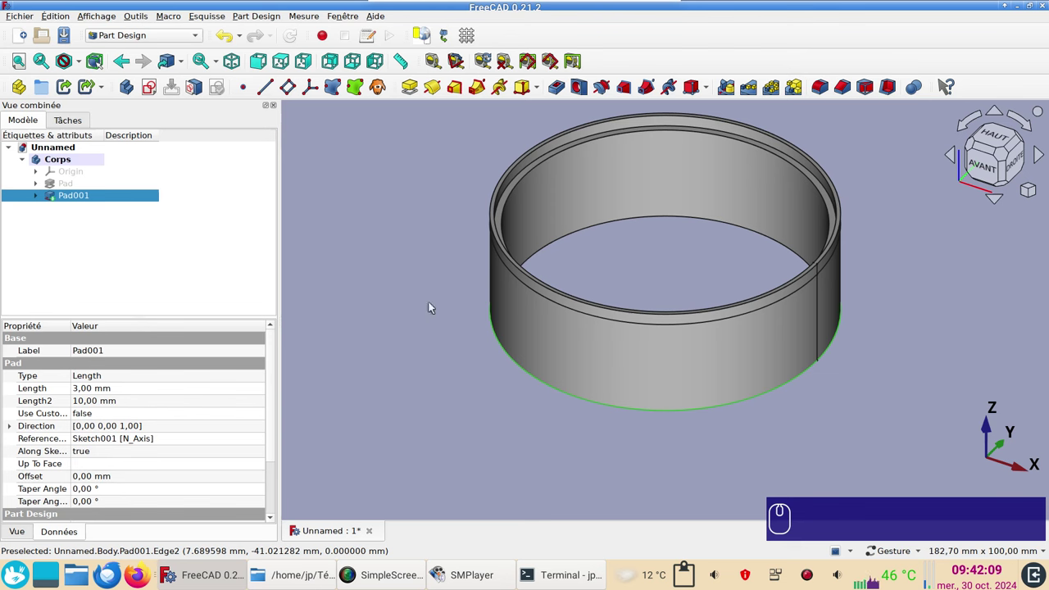
middle_click(418, 92)
click(418, 91)
key(KP_1)
key(.)
key(KP_1)
text(.)
key(KP_5)
key(Return)
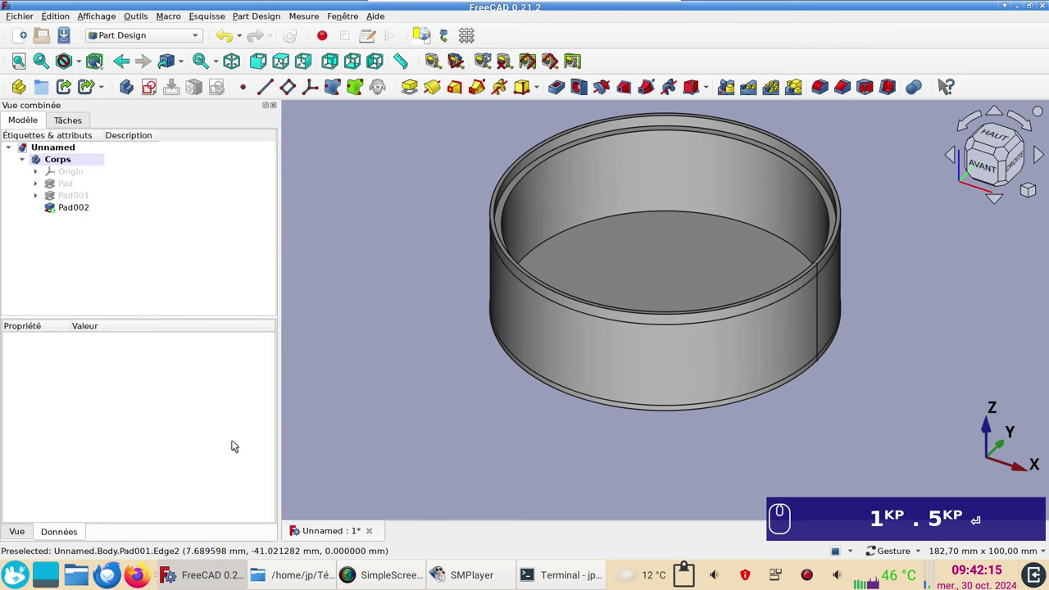
key(Return)
Select Pad002 and set its Refine property to true
middle_click(421, 423)
click(441, 408)
middle_click(456, 383)
right_click(455, 383)
key(Return)
key(Return)
right_click(456, 434)
click(79, 208)
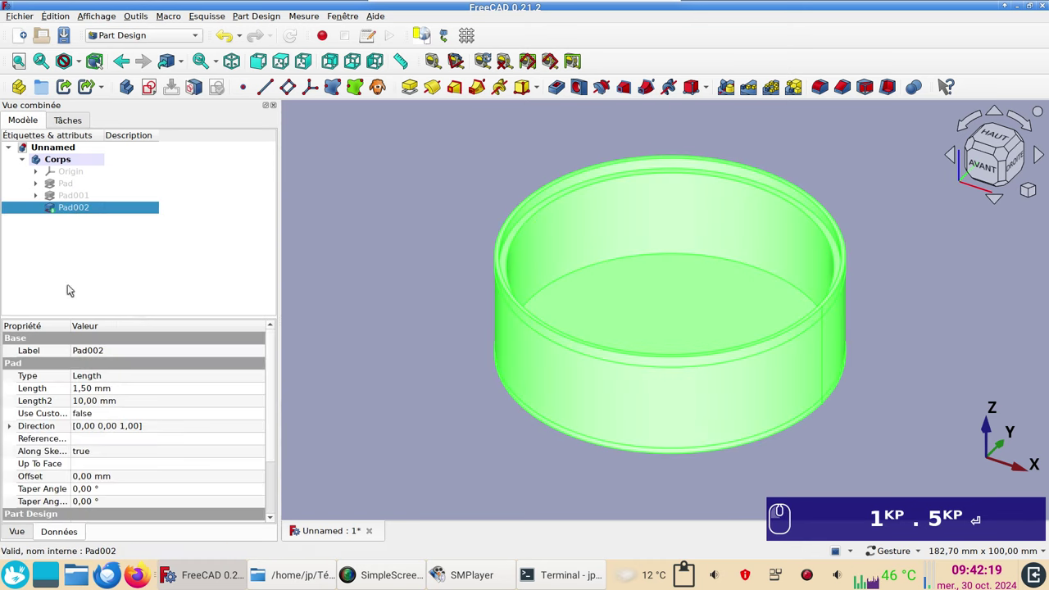